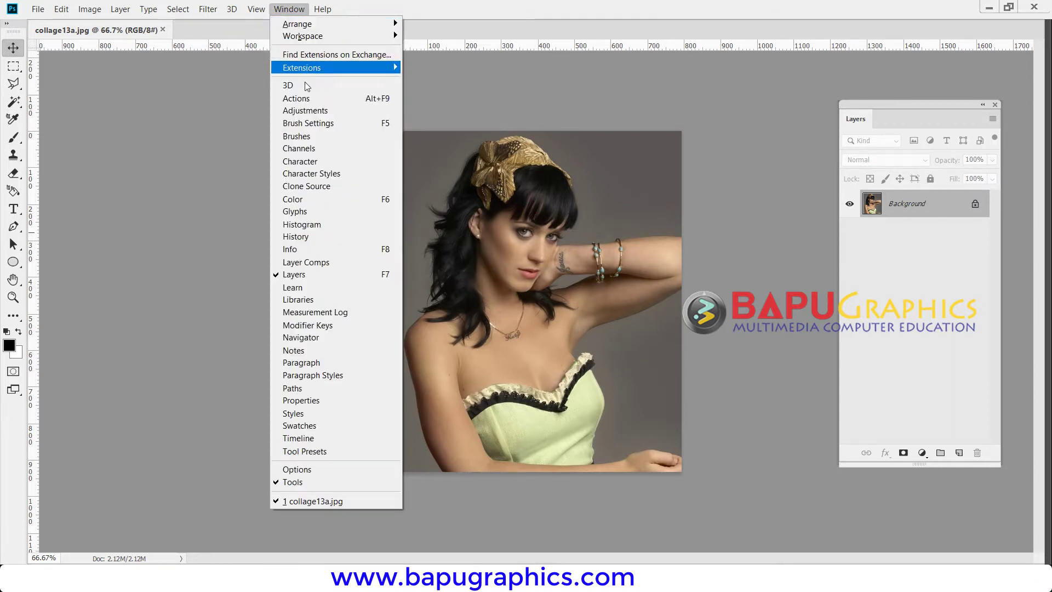
# Step: Create a new action set named 'passport' in the Actions panel
pyautogui.moveTo(323, 102); pyautogui.dragTo(807, 399)
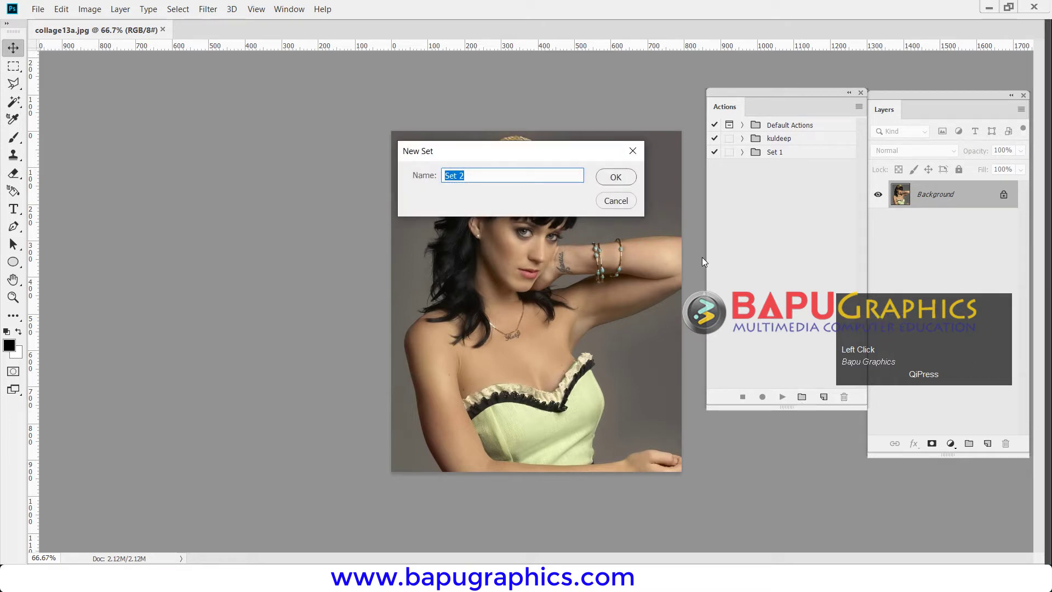
pyautogui.write('passpo')
pyautogui.write('rt')
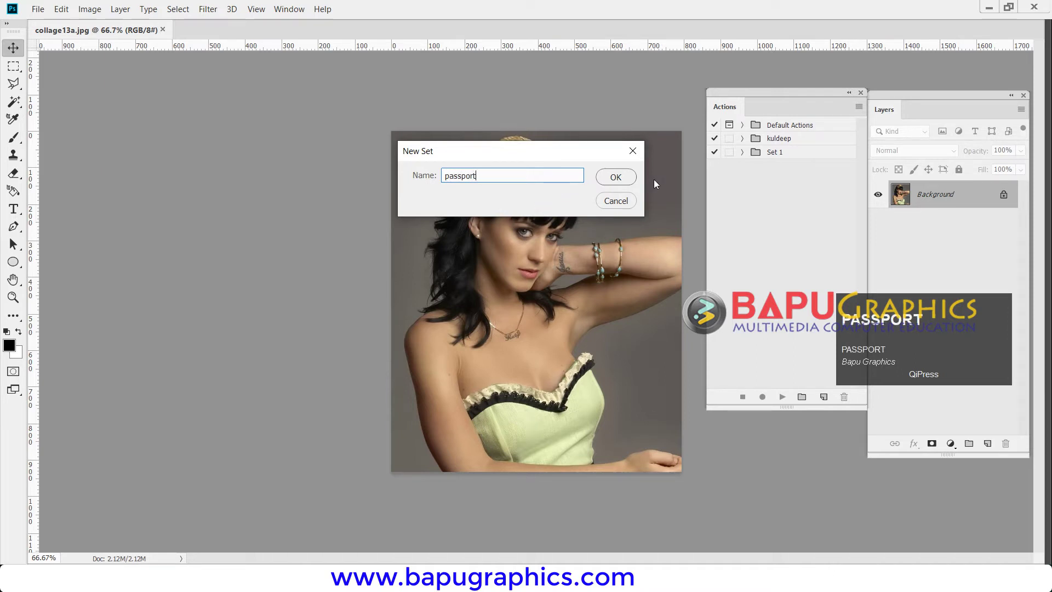
pyautogui.click(621, 171)
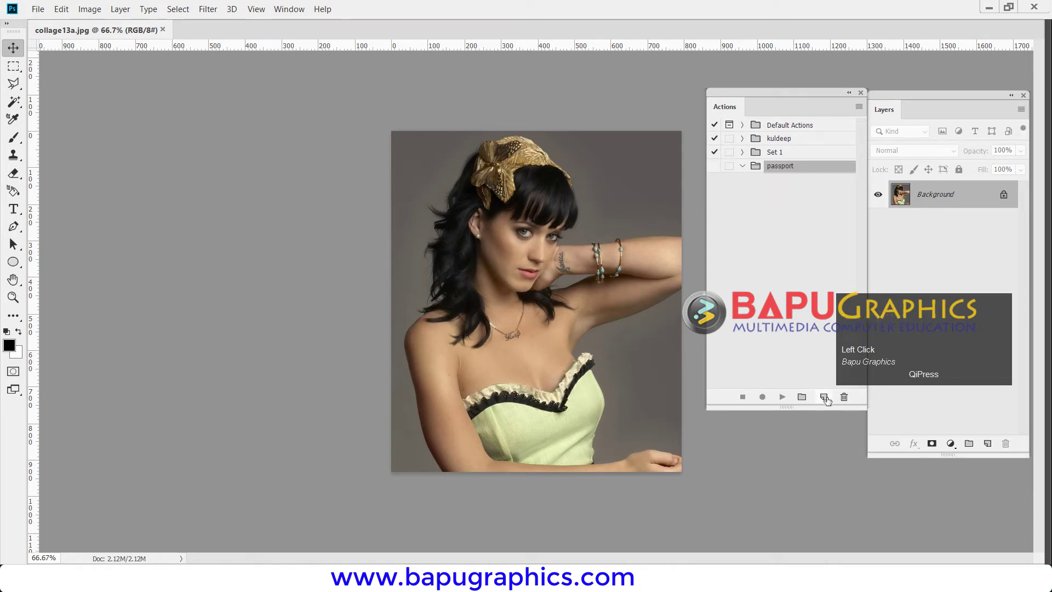
# Step: Create the 'sixphotos' action in the passport set, start recording, then stop it
pyautogui.click(830, 398)
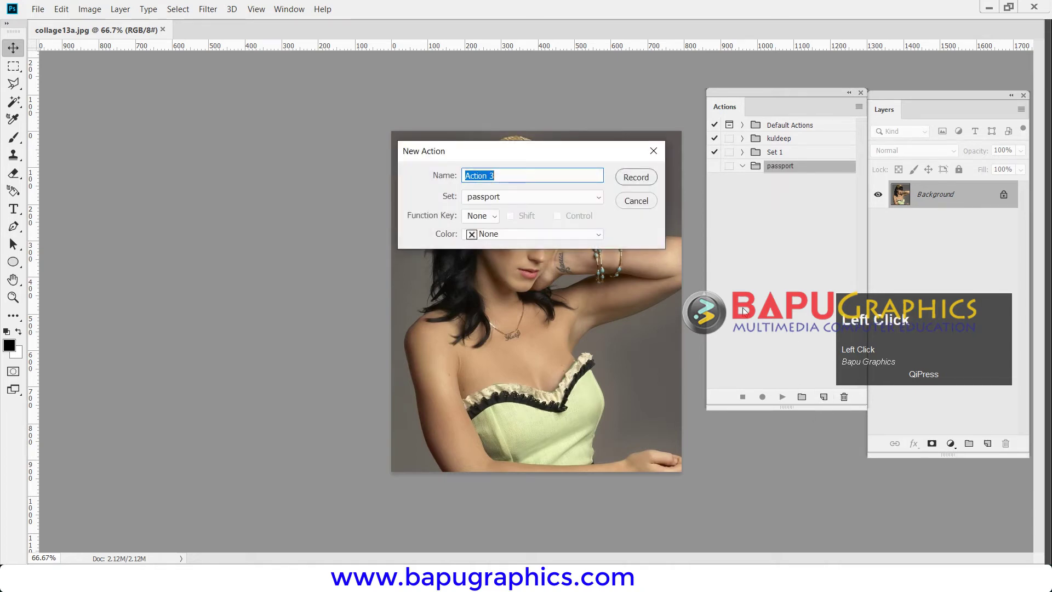
pyautogui.write('sixphotos')
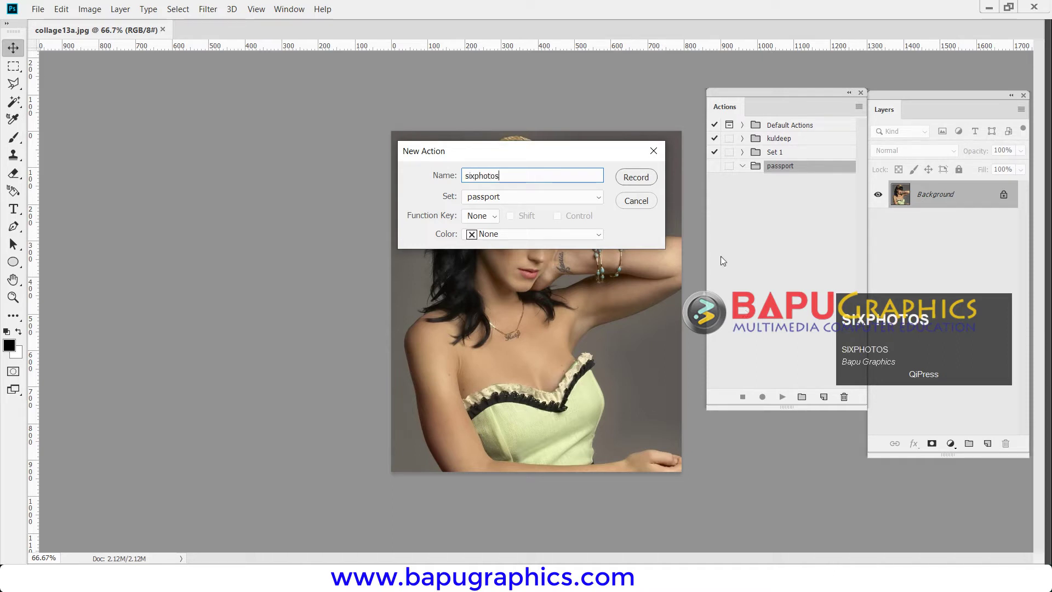
pyautogui.click(642, 180)
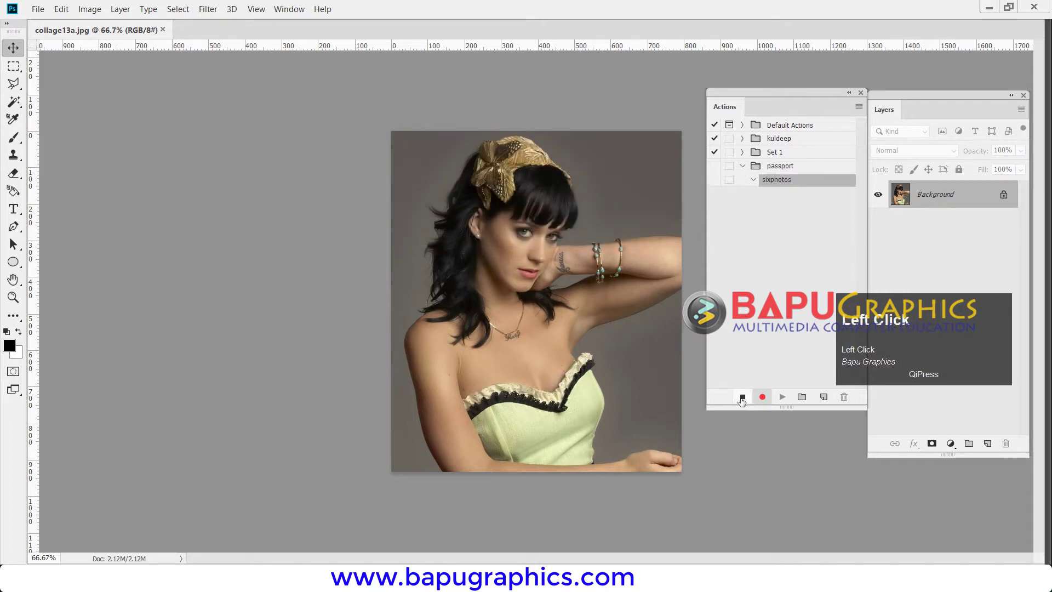
pyautogui.click(749, 401)
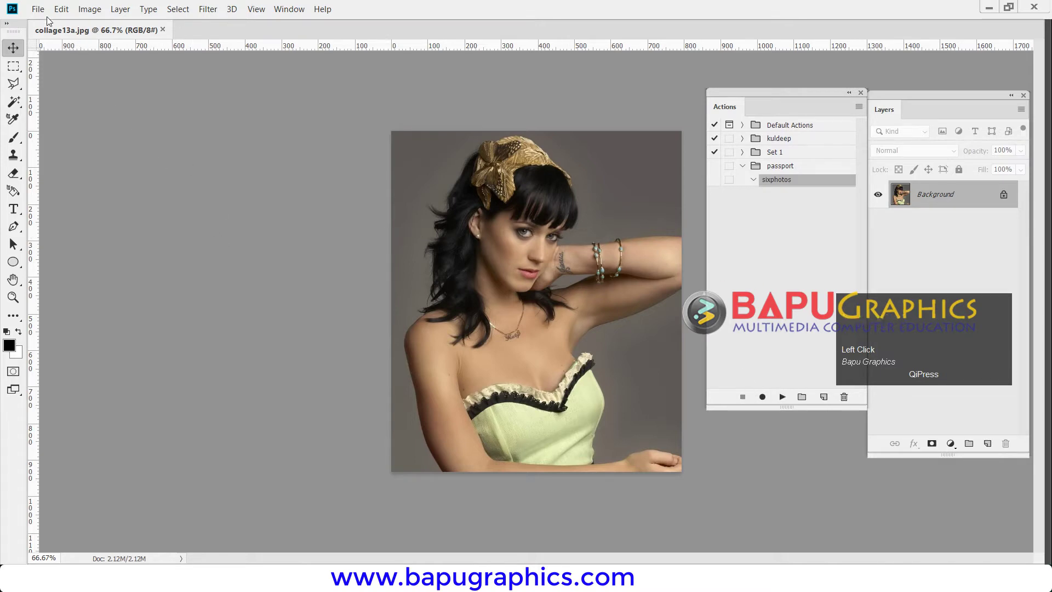
# Step: Create a new document and drag the portrait in as Layer 1, rearranging the panels around the canvas
pyautogui.click(49, 14)
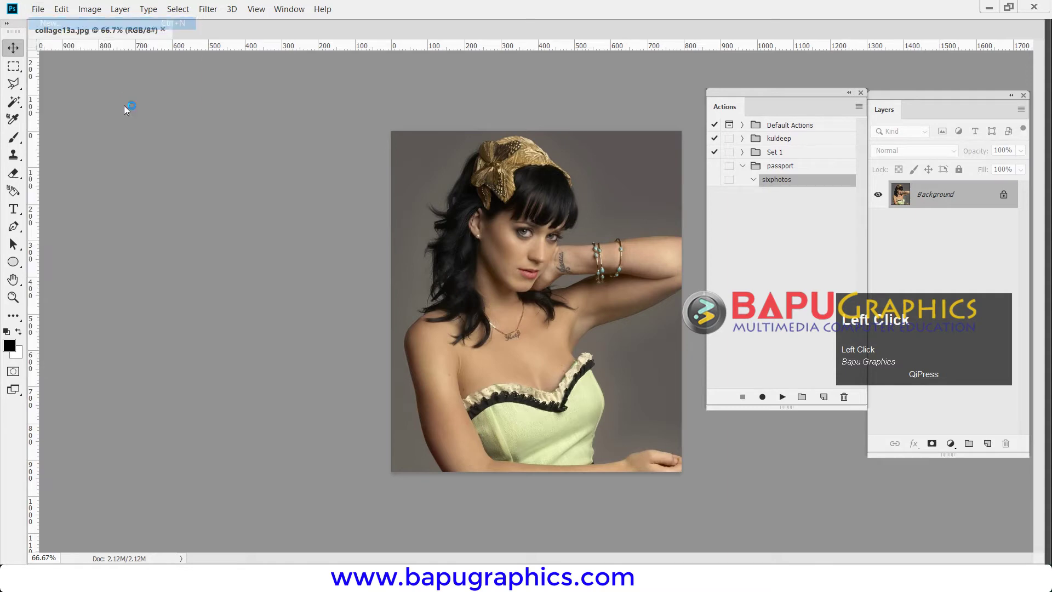
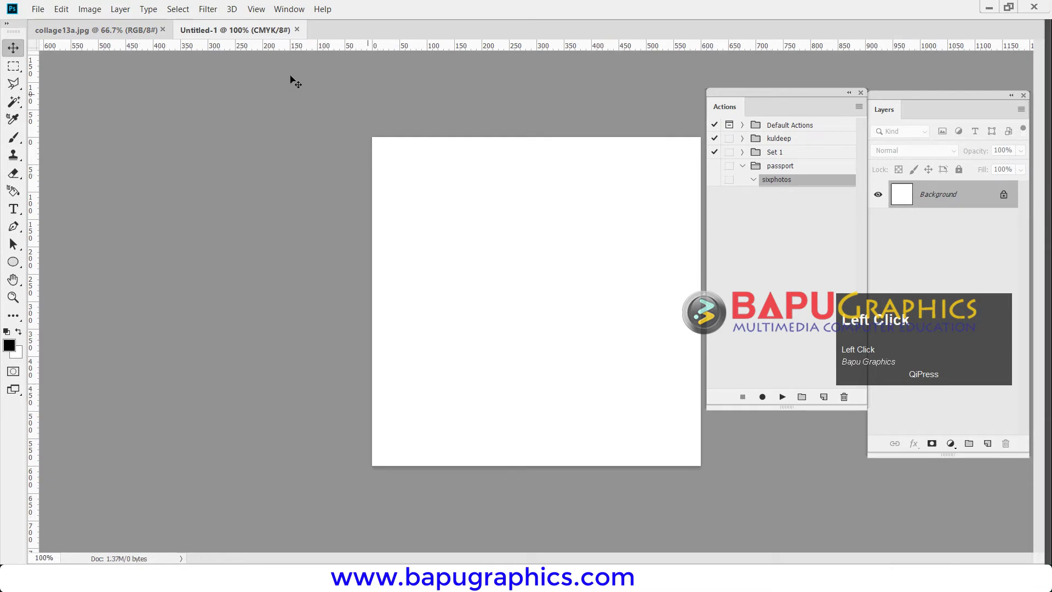
pyautogui.moveTo(105, 35); pyautogui.dragTo(584, 205)
pyautogui.press('ctrl+-')
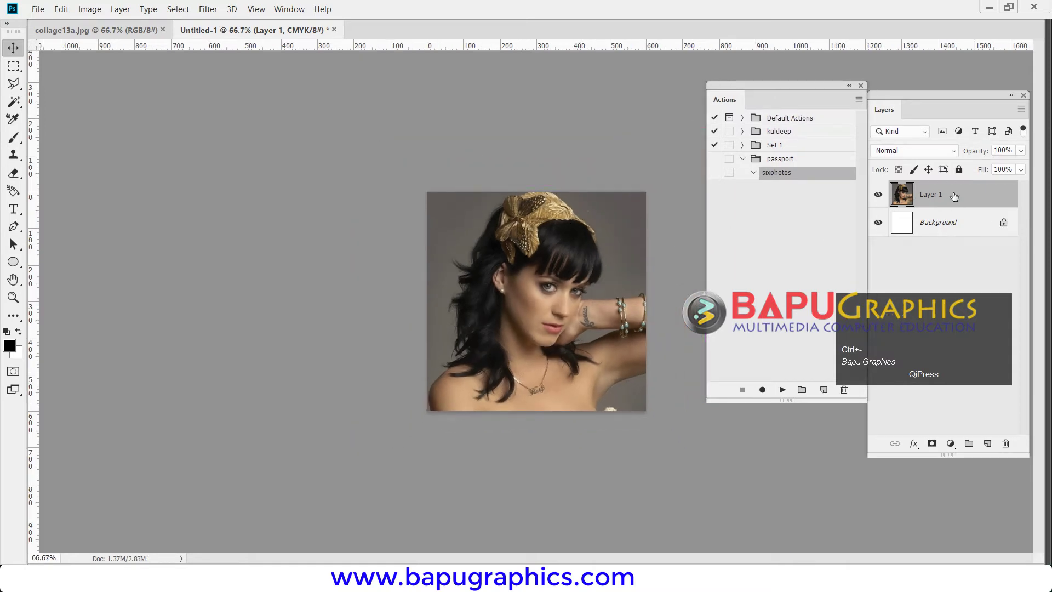
pyautogui.click(940, 93)
pyautogui.moveTo(934, 95); pyautogui.dragTo(135, 185)
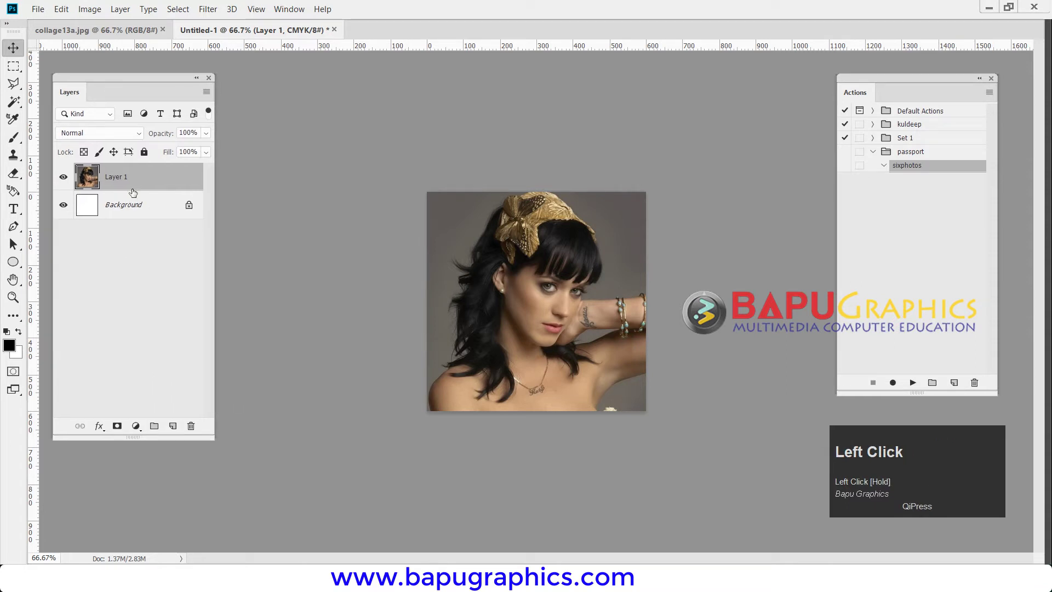
# Step: Merge the portrait into Background, resume recording, and duplicate it with Layer Via Copy
pyautogui.press('ctrl+e')
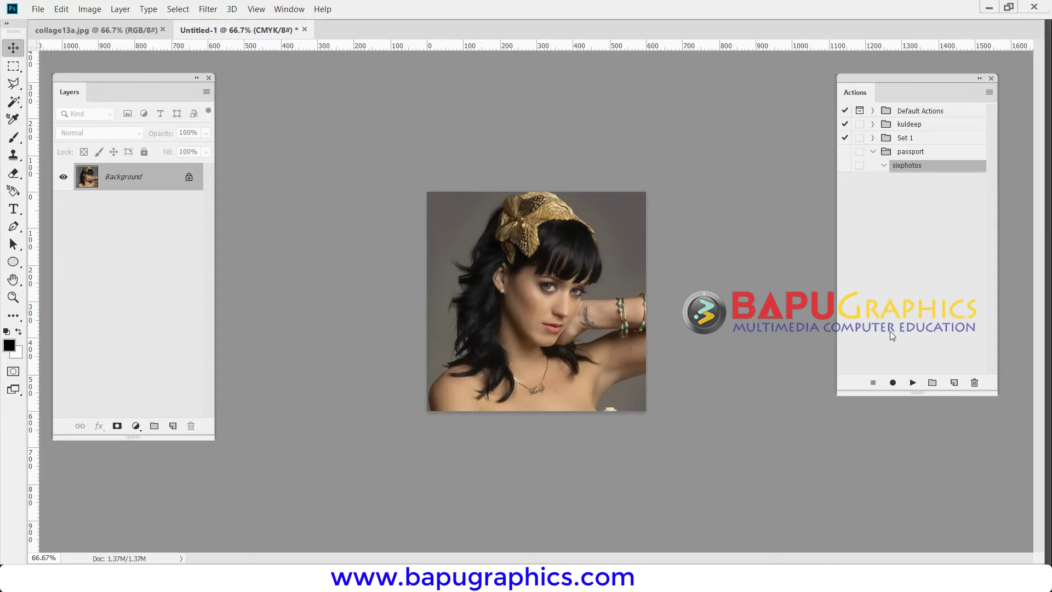
pyautogui.click(897, 382)
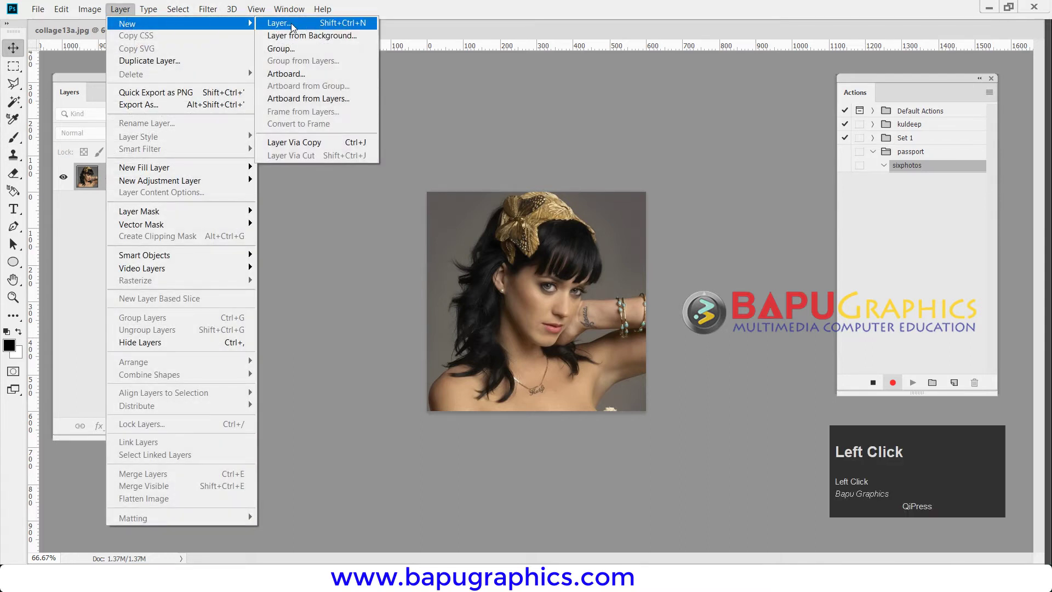
pyautogui.click(280, 24)
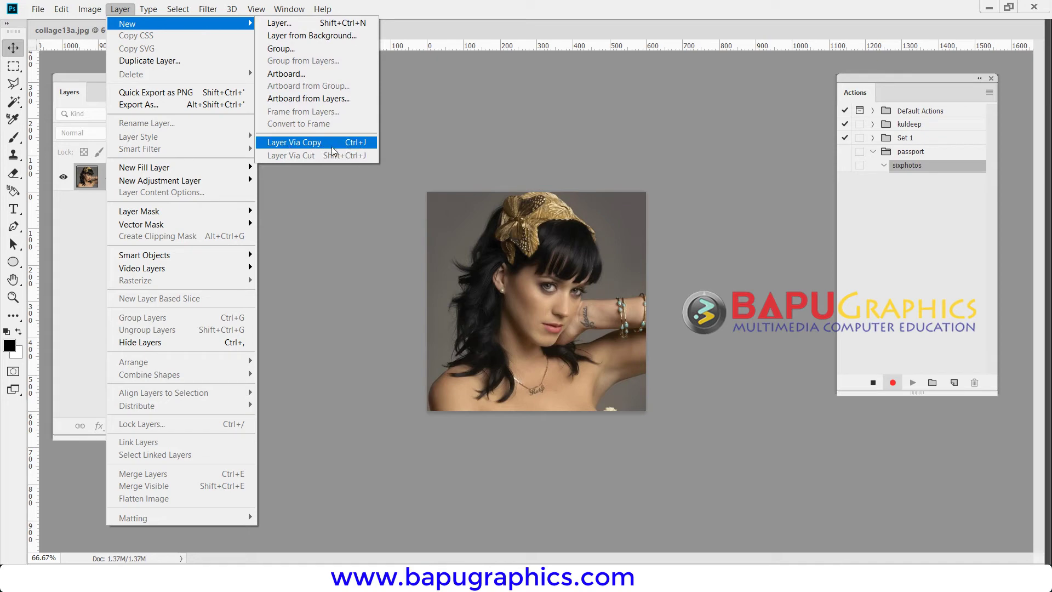
pyautogui.click(356, 145)
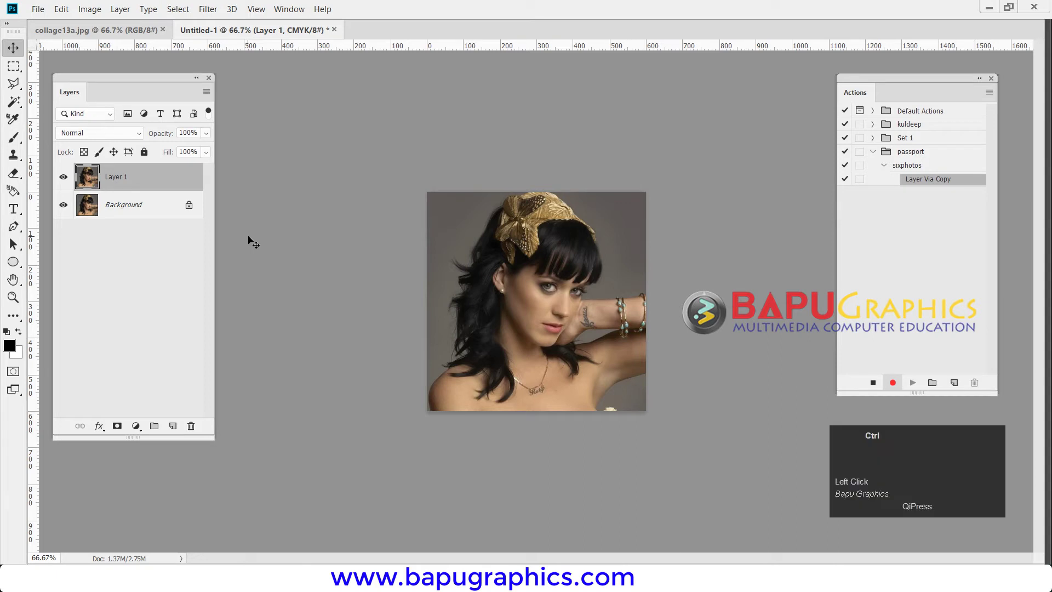
# Step: Start a Free Transform on Layer 1 with the reference point anchored at its right edge
pyautogui.press('ctrl+t')
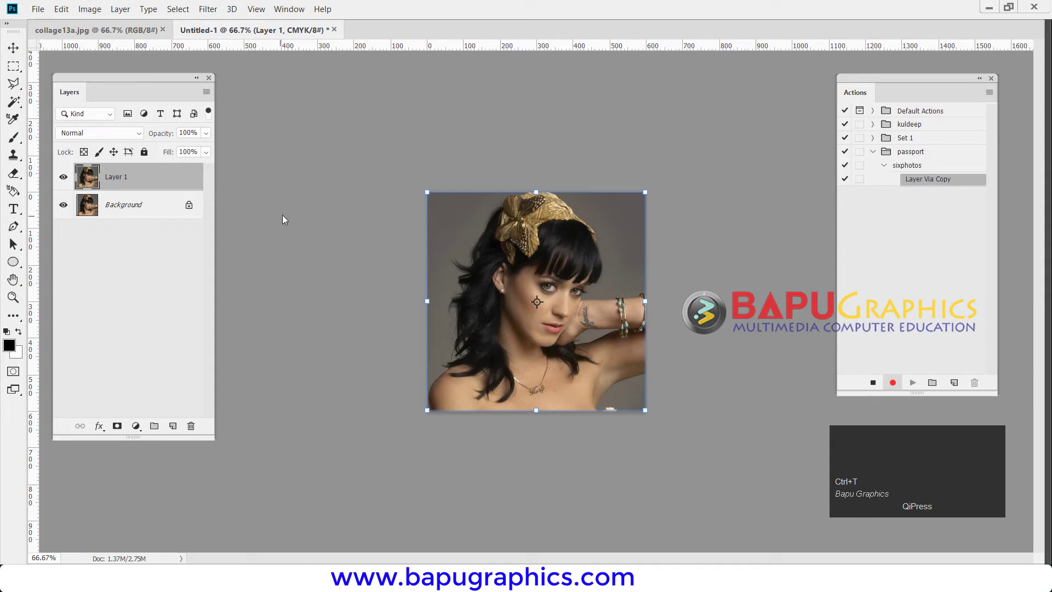
pyautogui.click(300, 12)
pyautogui.click(334, 472)
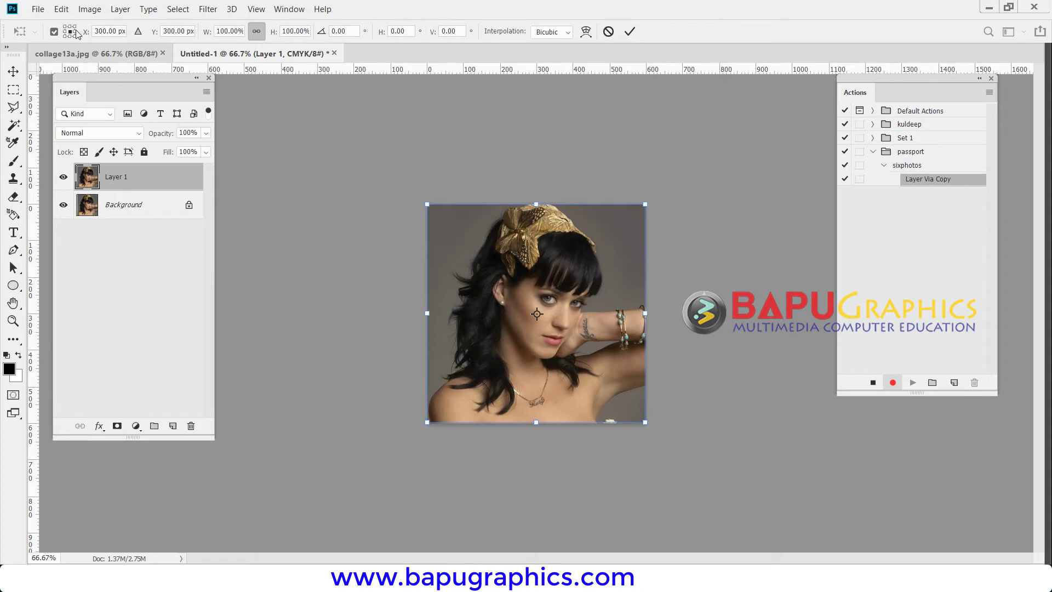
pyautogui.click(78, 32)
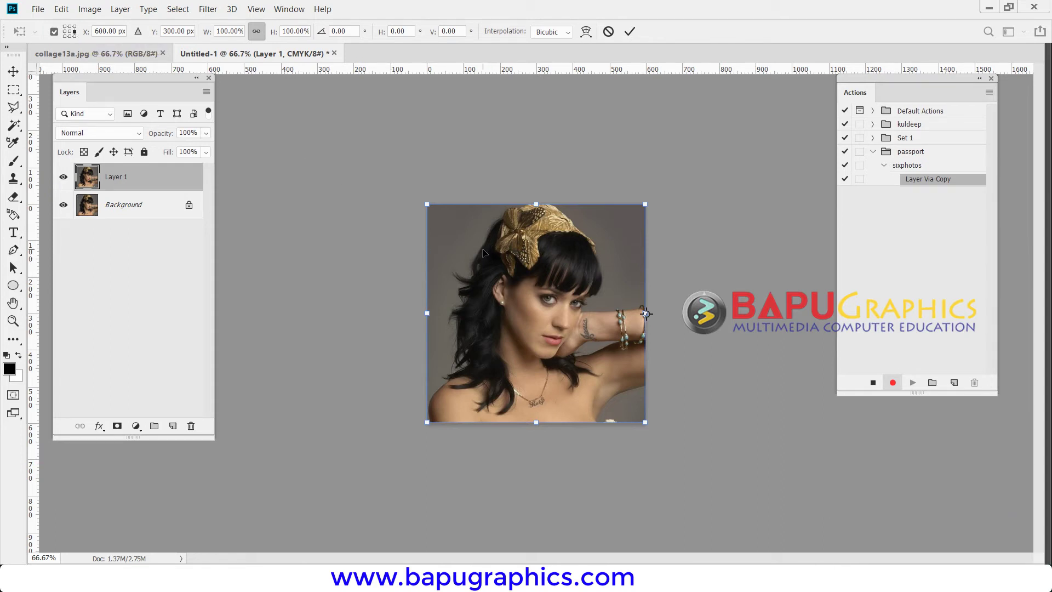
# Step: Flip the duplicate horizontally across its right edge, shifting it 300 px right, and commit
pyautogui.rightClick(550, 382)
pyautogui.click(544, 422)
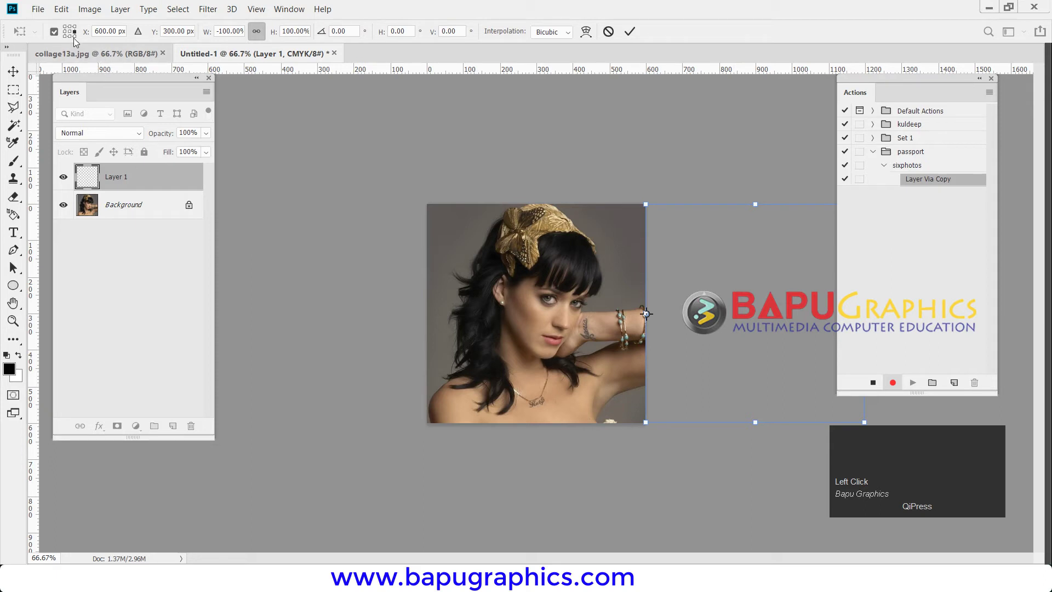
pyautogui.click(76, 32)
pyautogui.rightClick(742, 258)
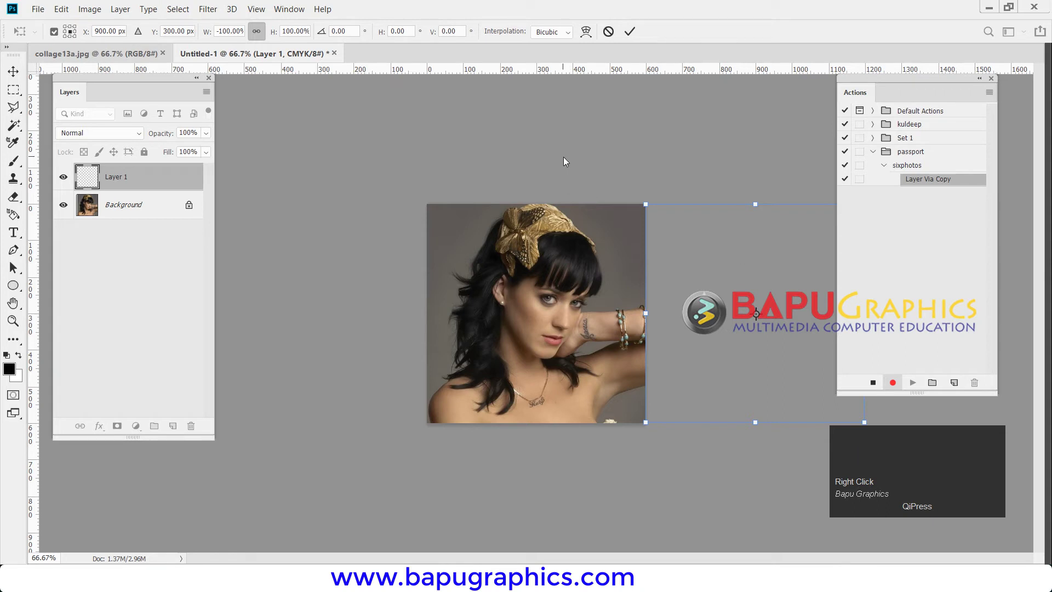
pyautogui.press('Return')
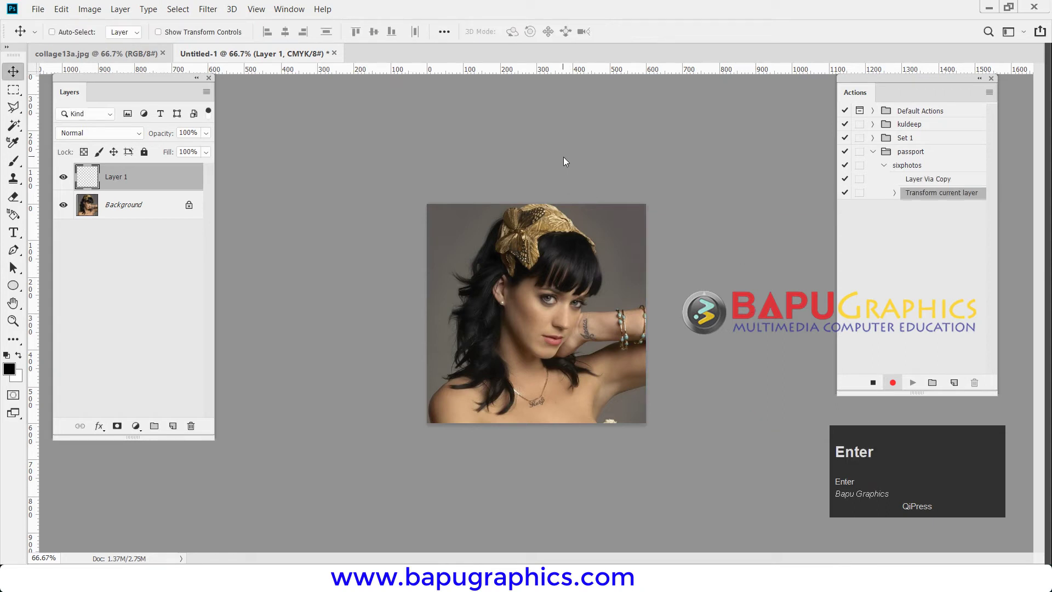
# Step: Transform Layer 1 again with Edit > Transform > Flip Horizontal and commit the flip
pyautogui.press('ctrl+t')
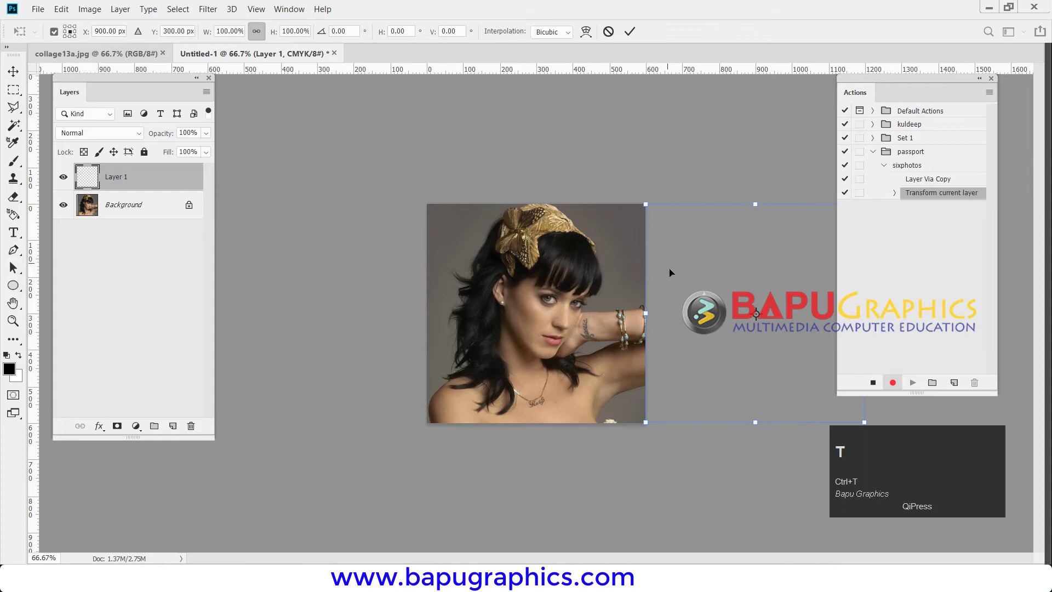
pyautogui.rightClick(673, 273)
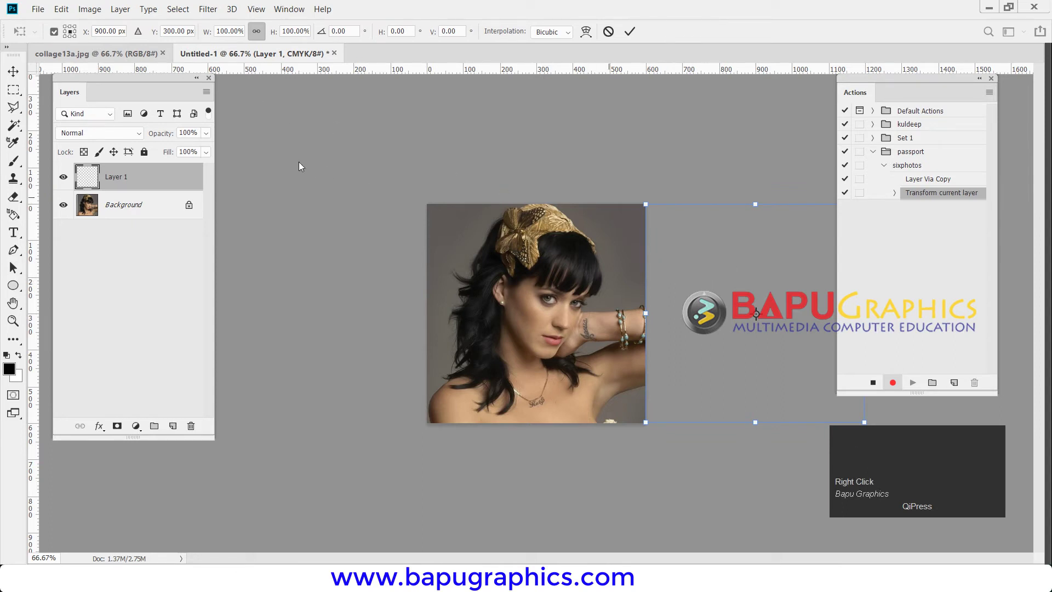
pyautogui.click(93, 10)
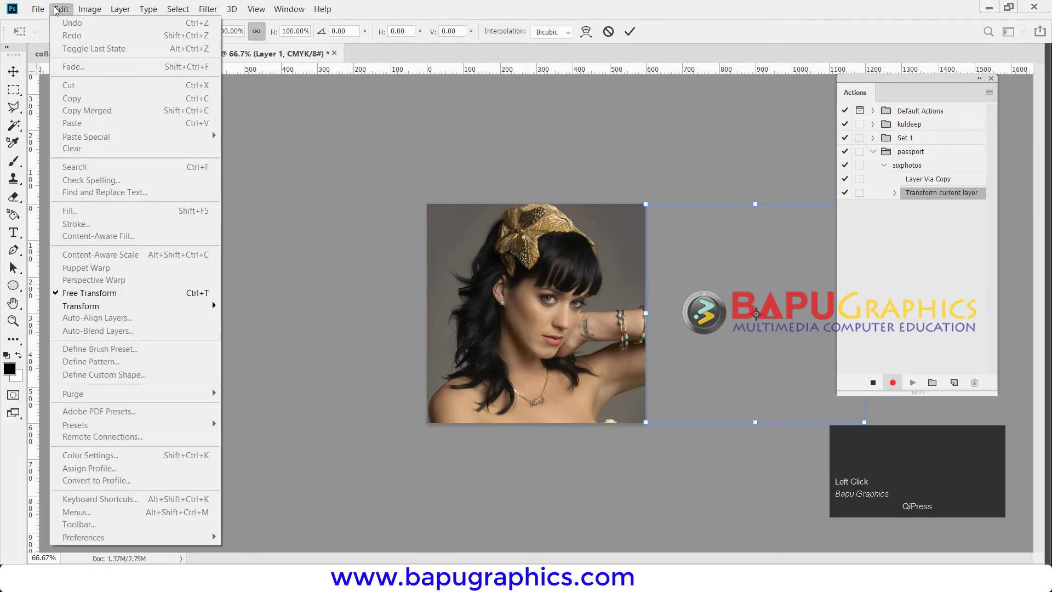
pyautogui.click(120, 305)
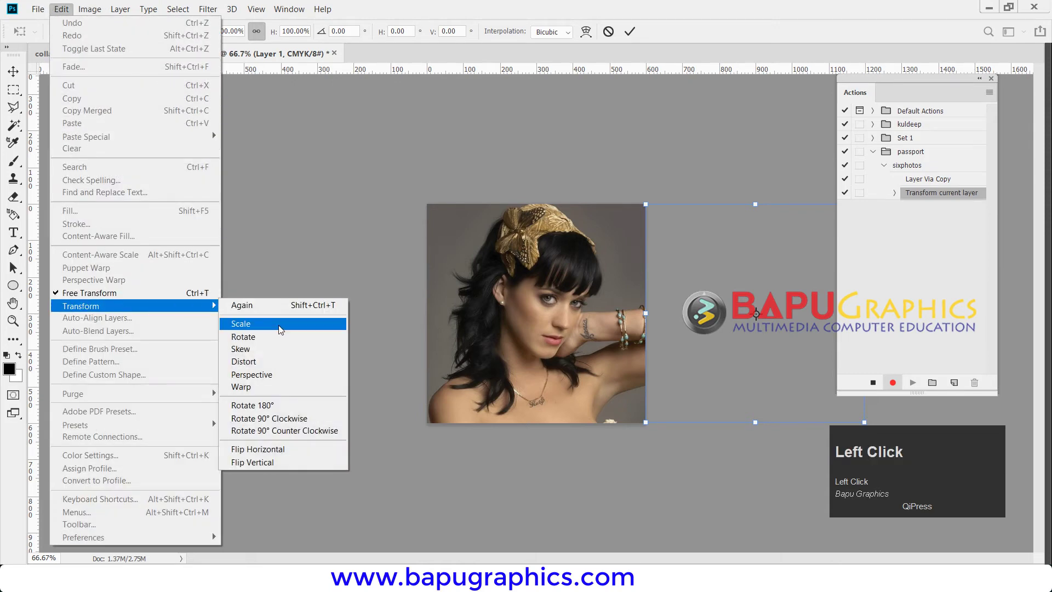
pyautogui.click(300, 448)
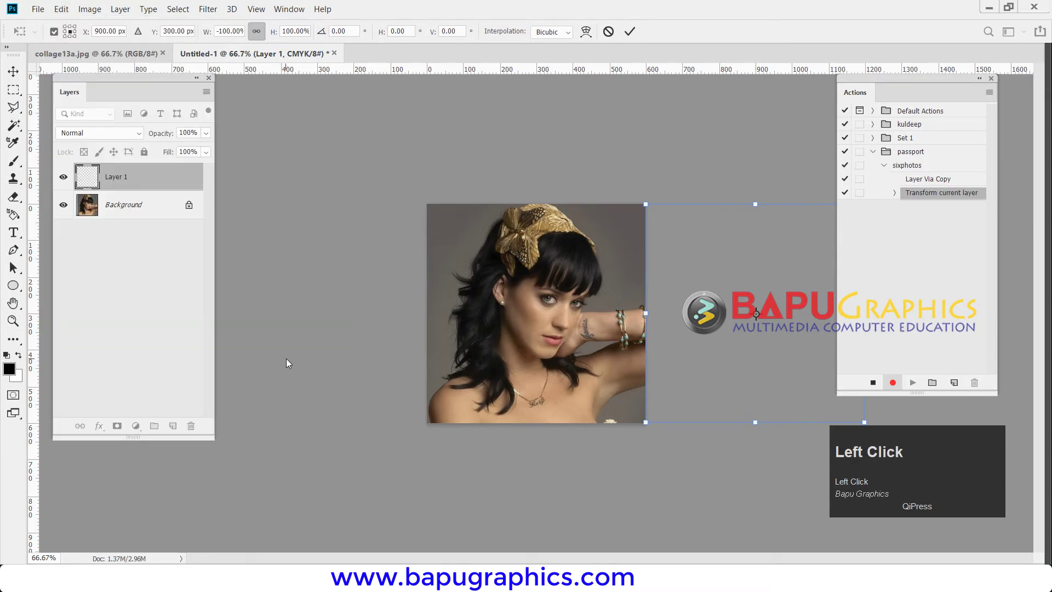
pyautogui.press('Return')
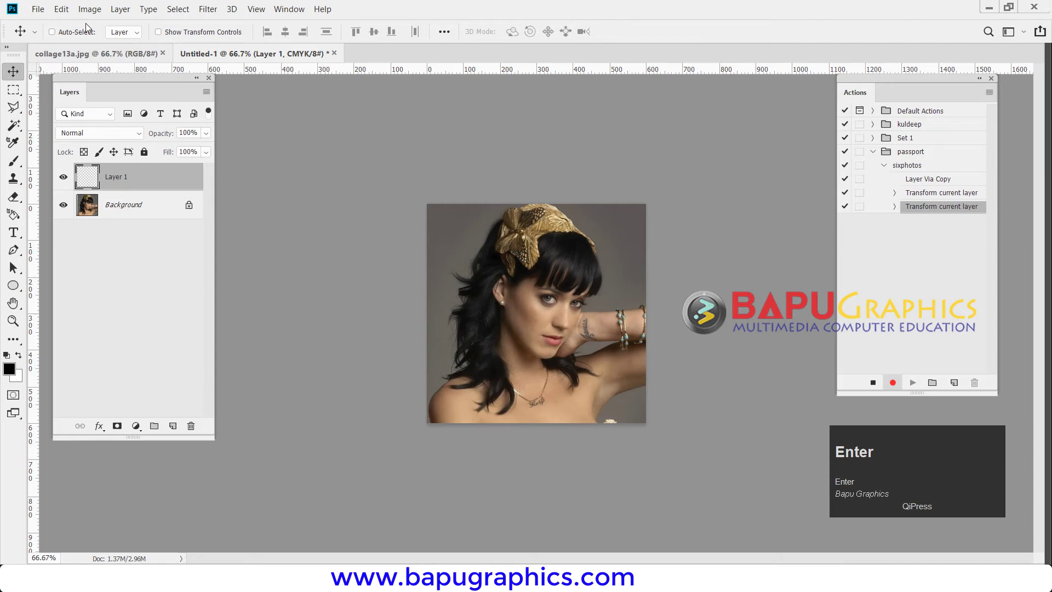
# Step: Reveal All to enlarge the canvas over both portraits, then copy the portrait to a new layer
pyautogui.click(87, 9)
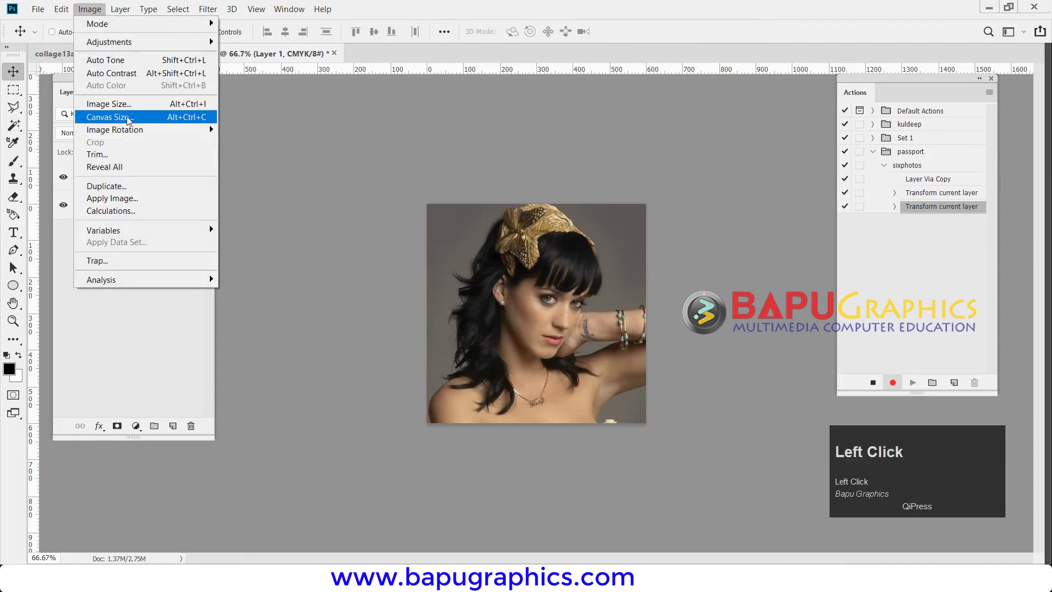
pyautogui.click(149, 169)
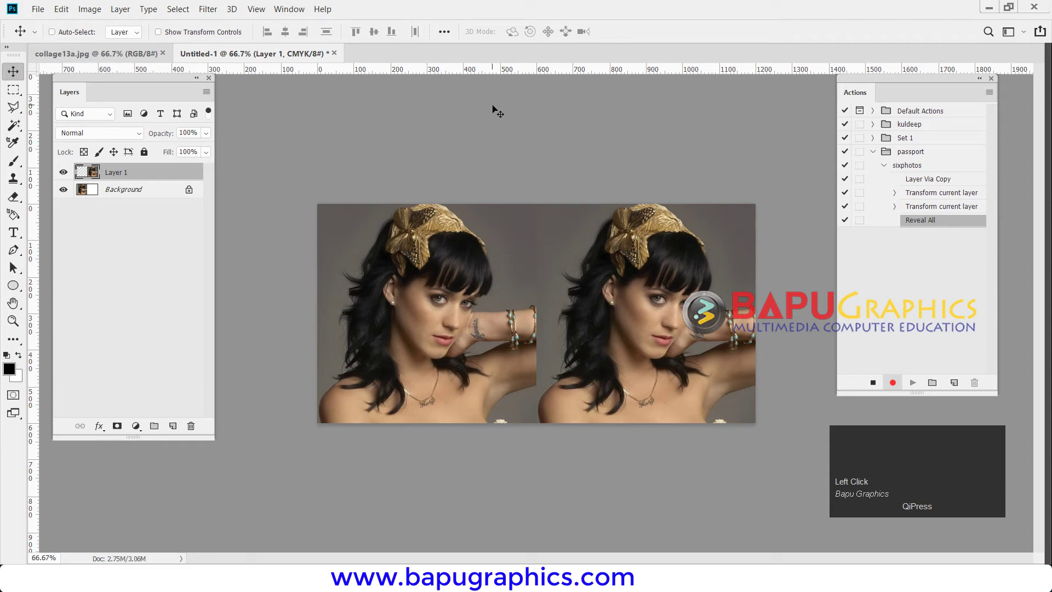
pyautogui.moveTo(864, 80); pyautogui.dragTo(360, 147)
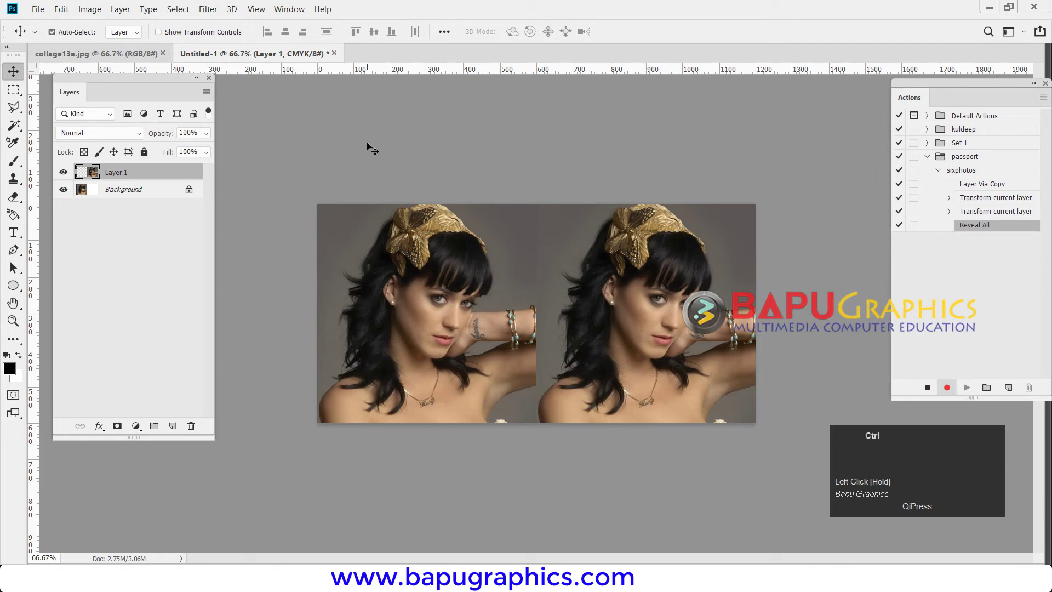
pyautogui.press('ctrl+j')
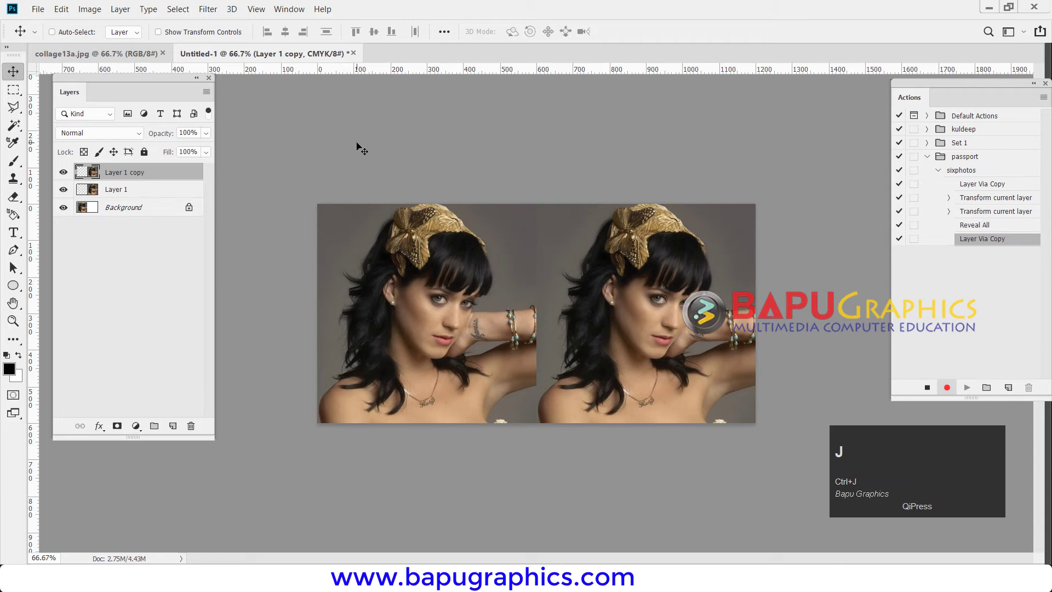
# Step: Move the copy to X 1500 px, flip it horizontally, commit, and Reveal All for the three-photo row
pyautogui.press('ctrl+t')
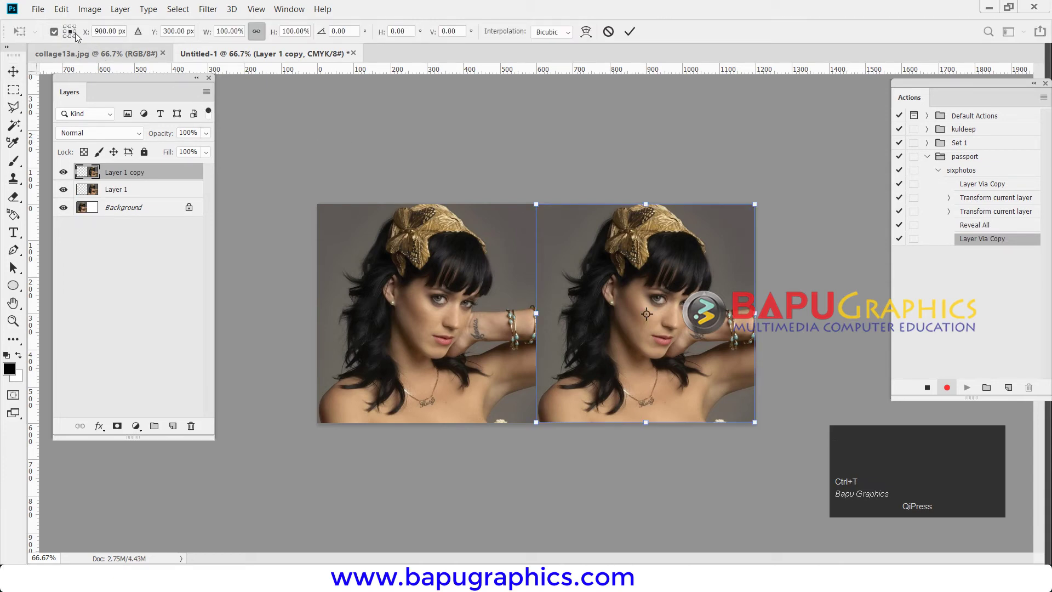
pyautogui.click(79, 33)
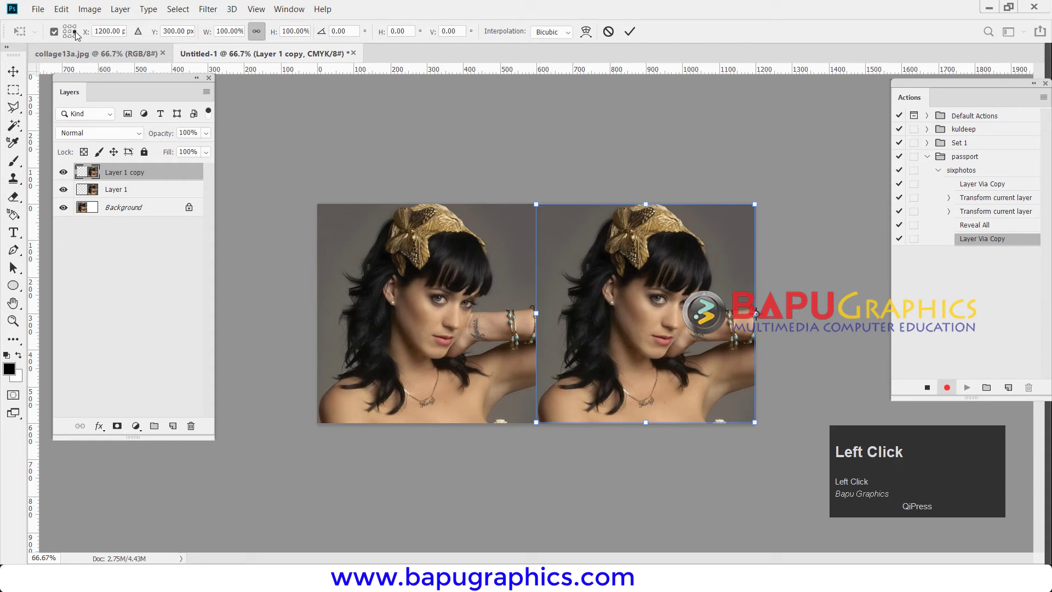
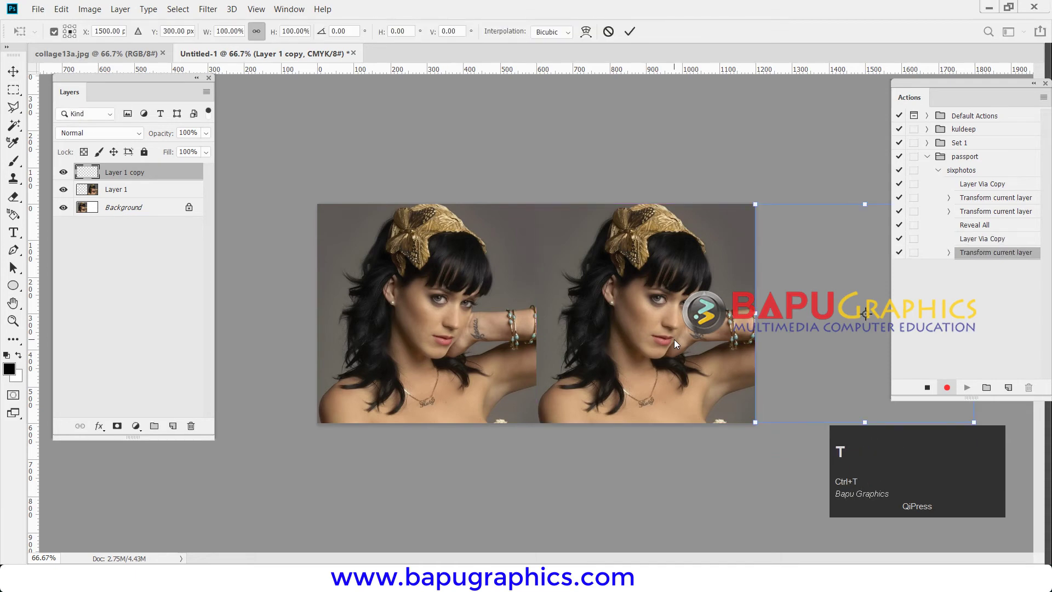
pyautogui.click(68, 14)
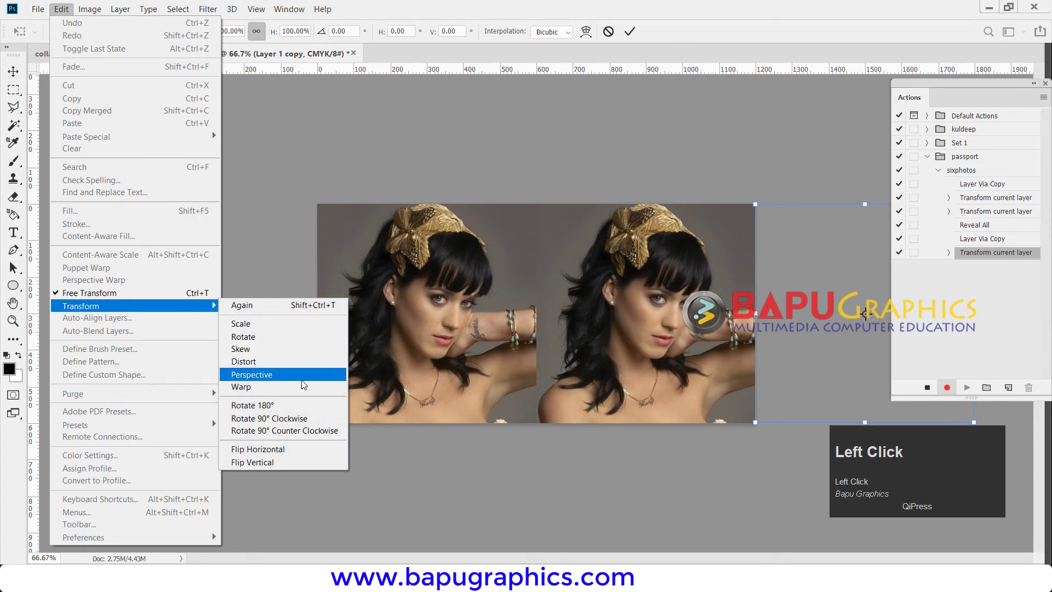
pyautogui.click(294, 448)
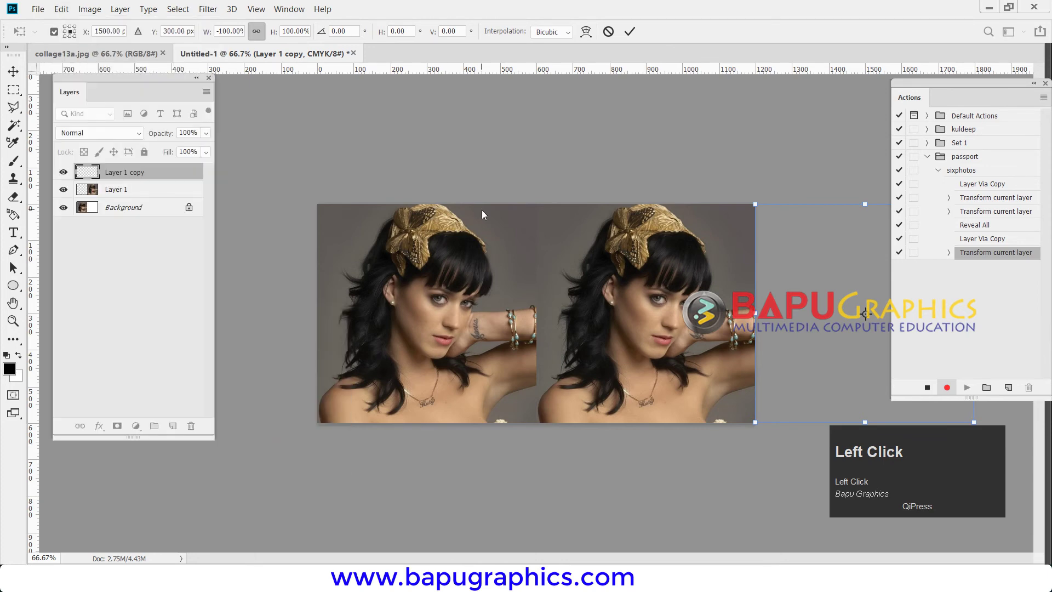
pyautogui.press('Return')
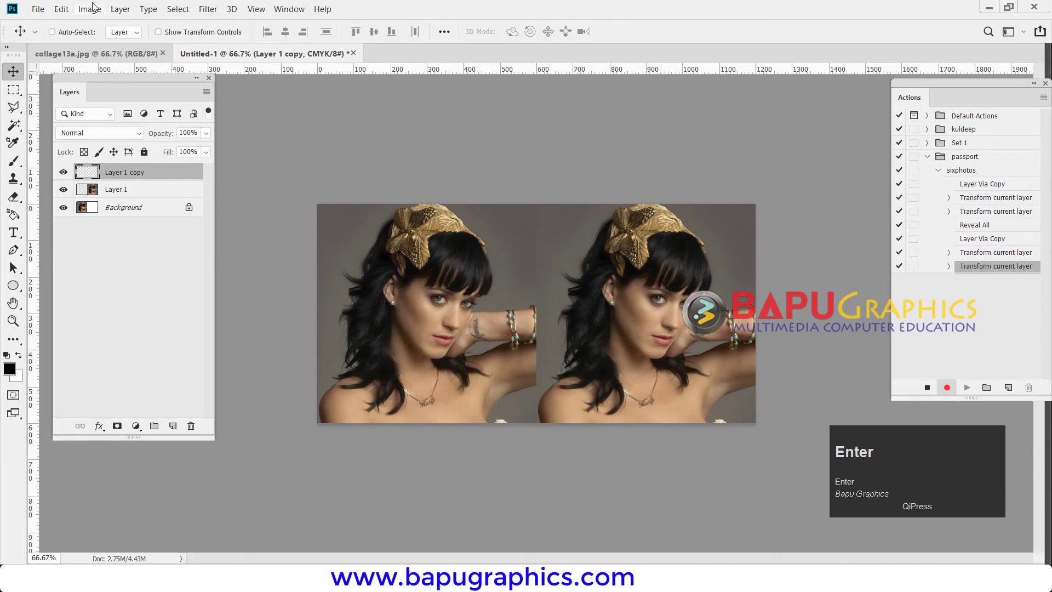
pyautogui.click(97, 4)
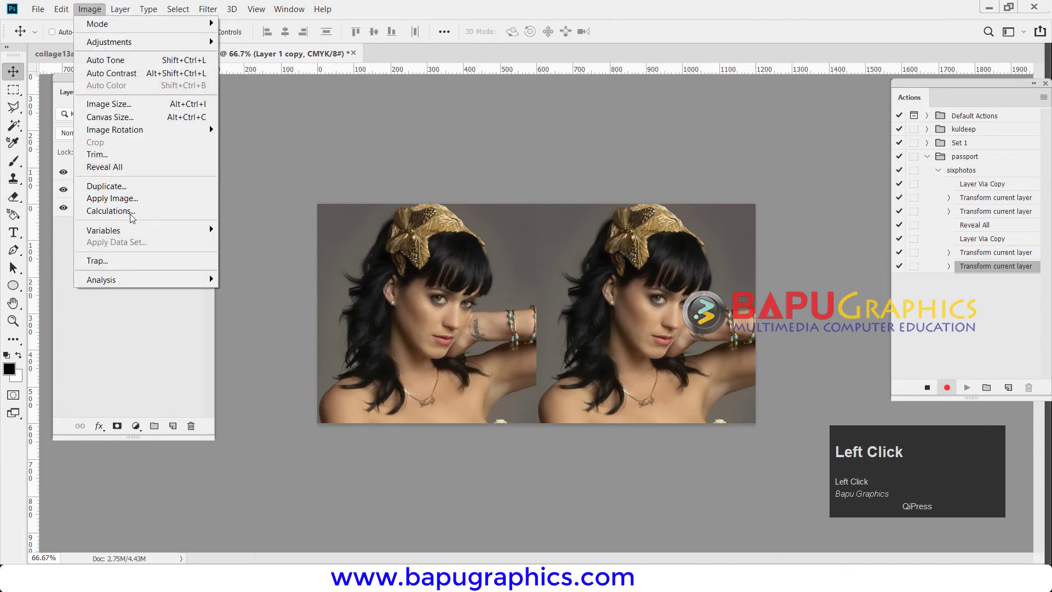
# Step: Select all three layers, merge them into one strip, and copy the strip to a new layer
pyautogui.click(132, 173)
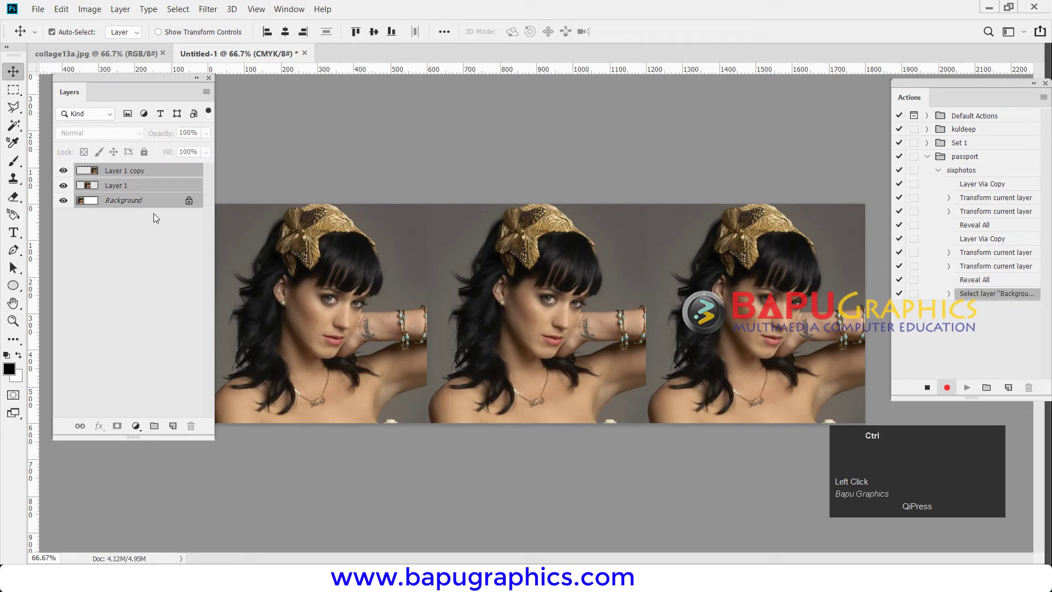
pyautogui.press('ctrl+e')
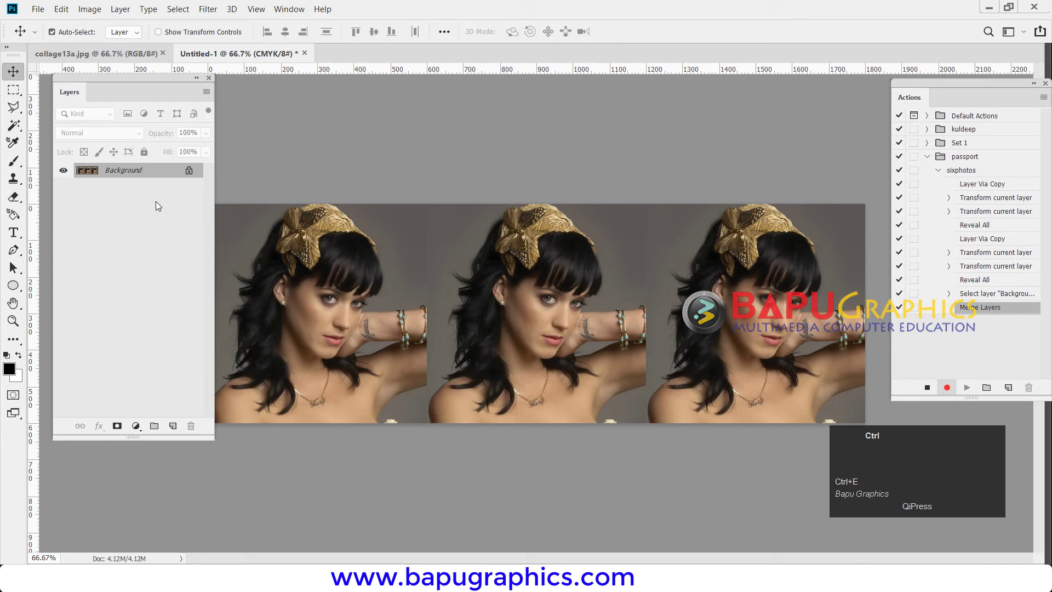
pyautogui.press('ctrl+j')
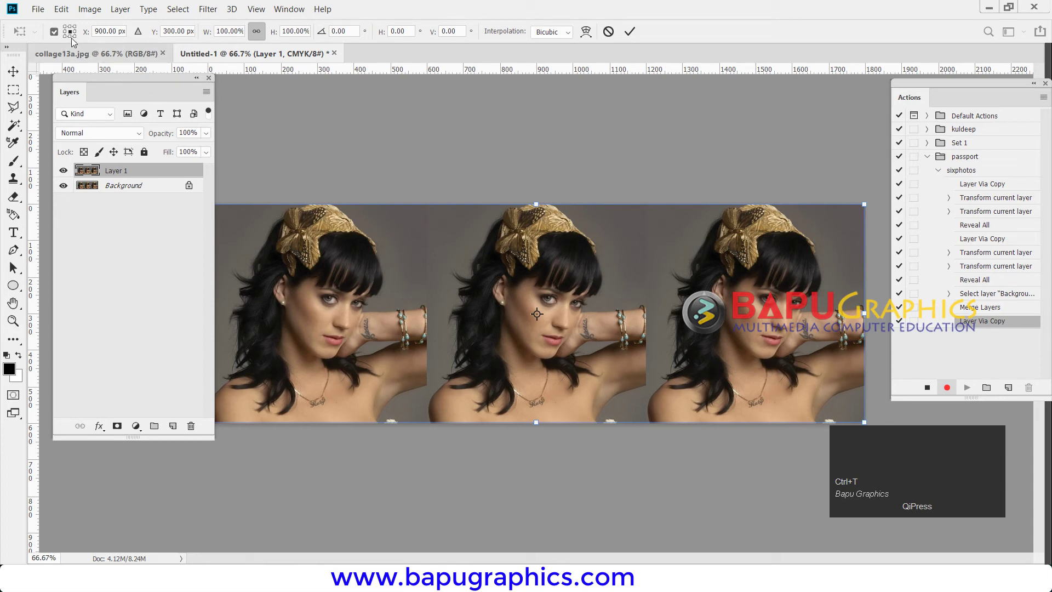
# Step: Move the copied strip to Y 600 px, flip it vertically, and commit the transform
pyautogui.click(74, 38)
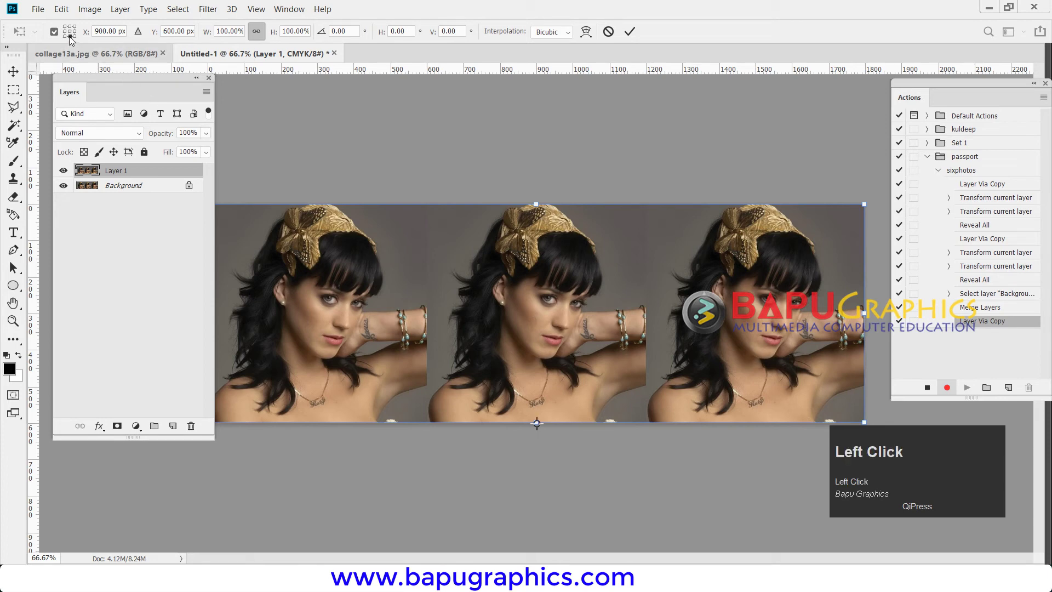
pyautogui.rightClick(539, 285)
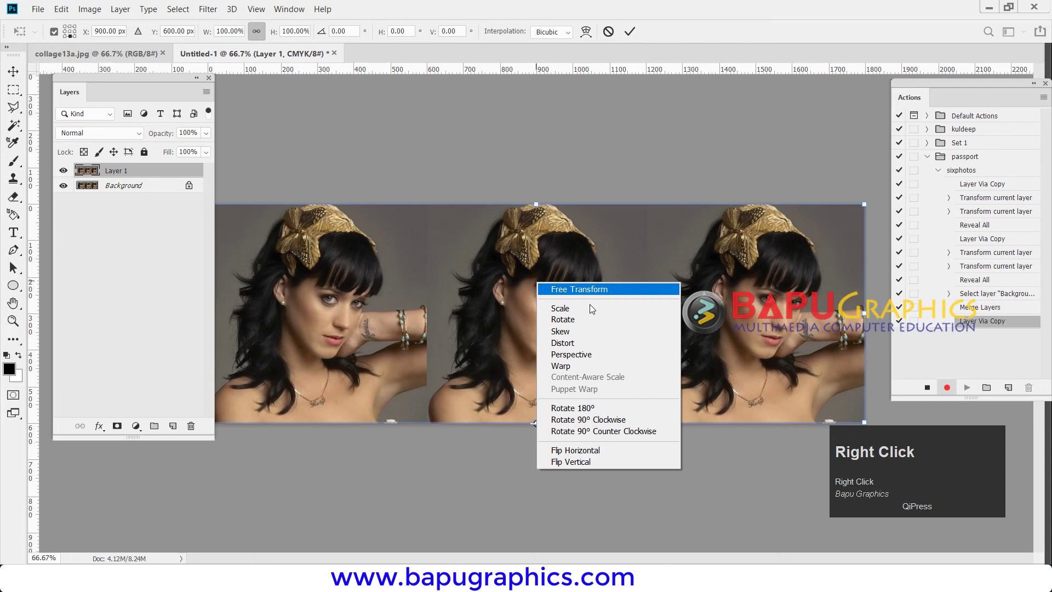
pyautogui.click(611, 463)
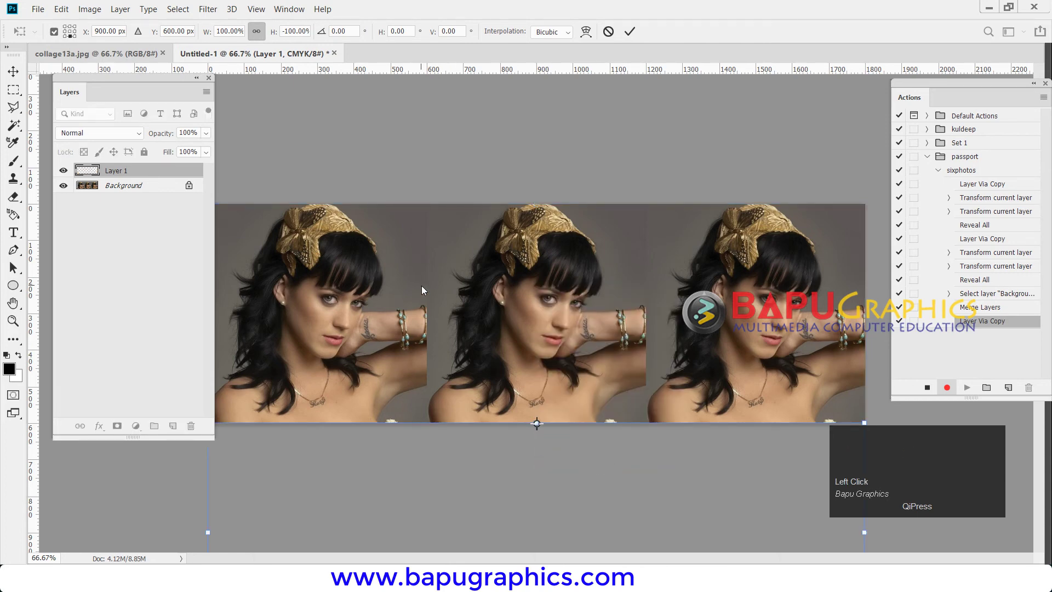
pyautogui.press('Return')
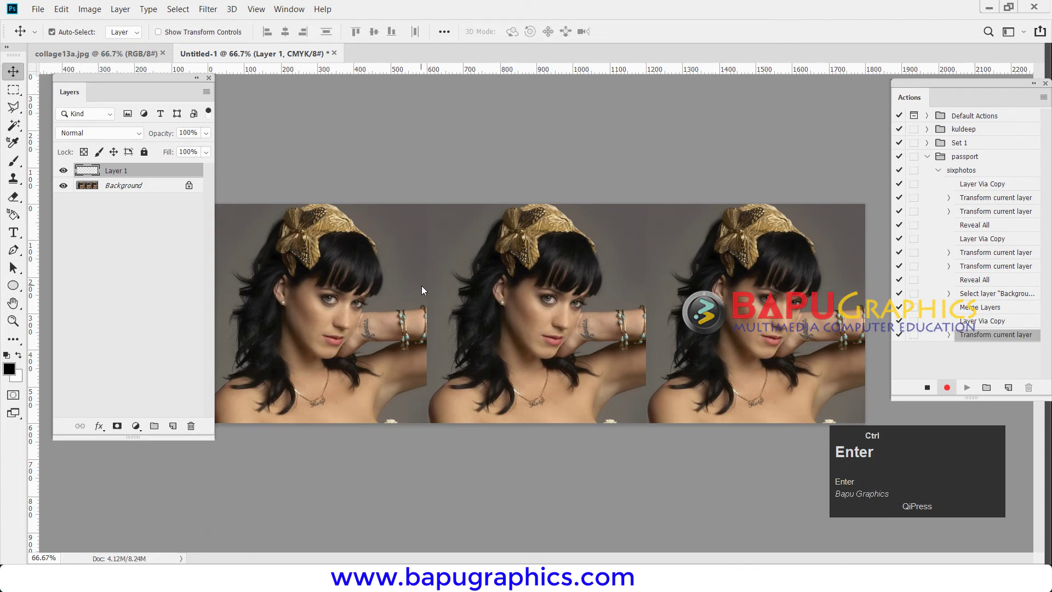
# Step: Flip the strip vertically again, commit, and Reveal All to show the two rows of three
pyautogui.press('ctrl+t')
pyautogui.click(62, 9)
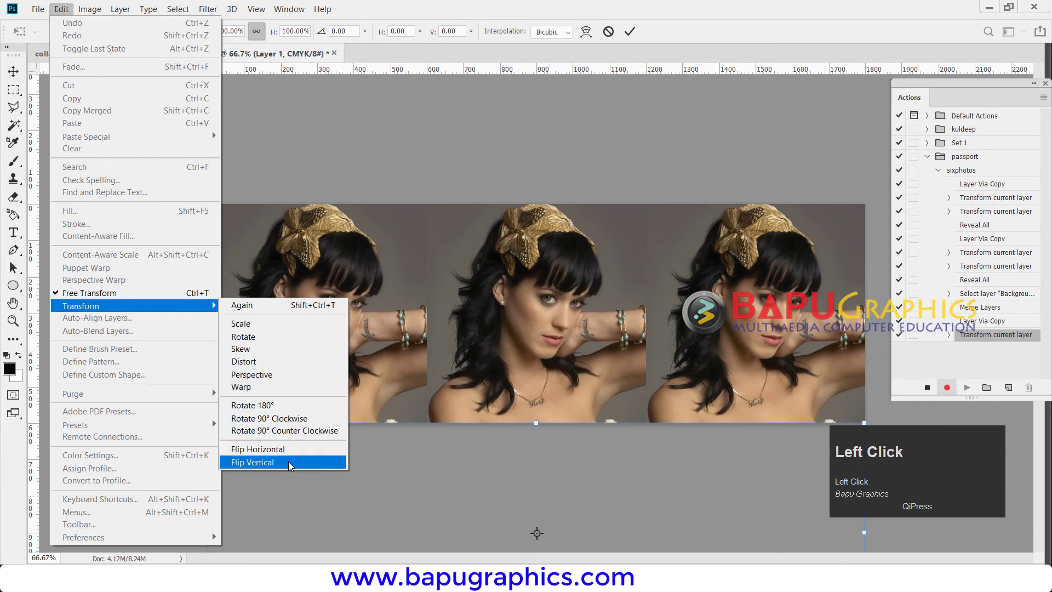
pyautogui.click(291, 462)
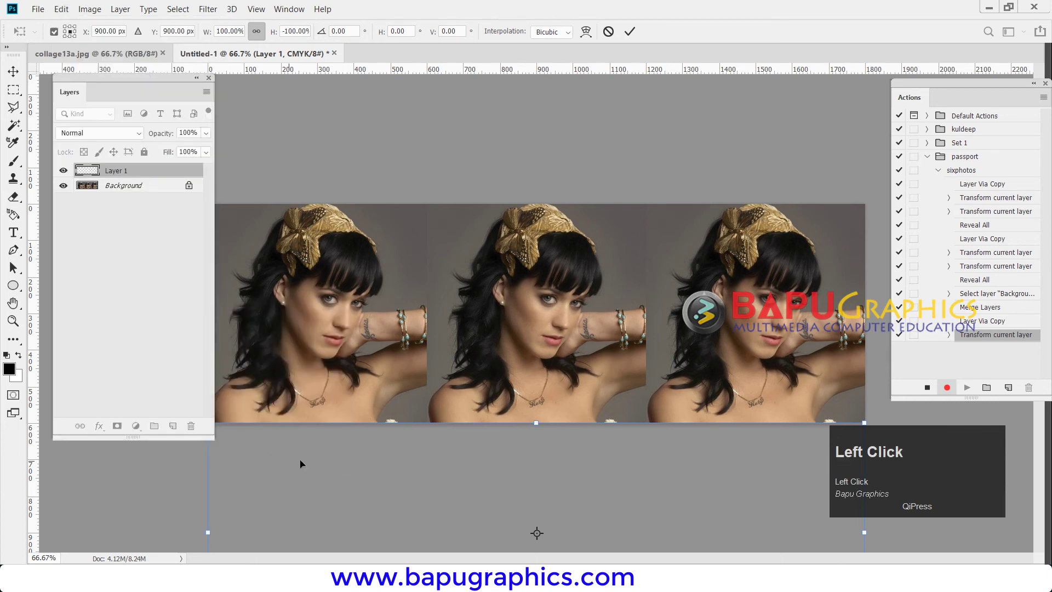
pyautogui.press('Return')
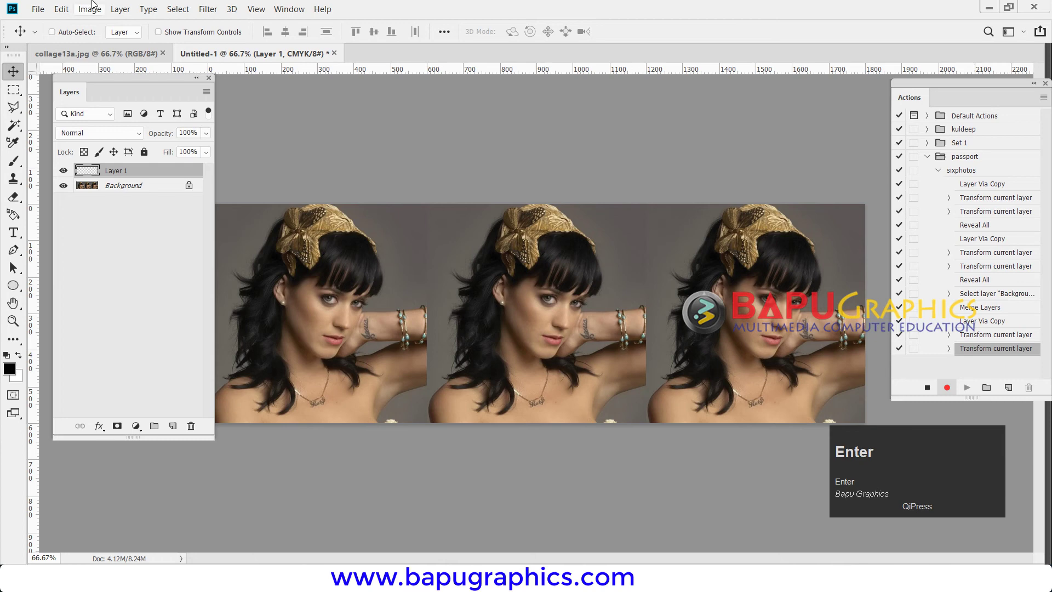
pyautogui.click(97, 1)
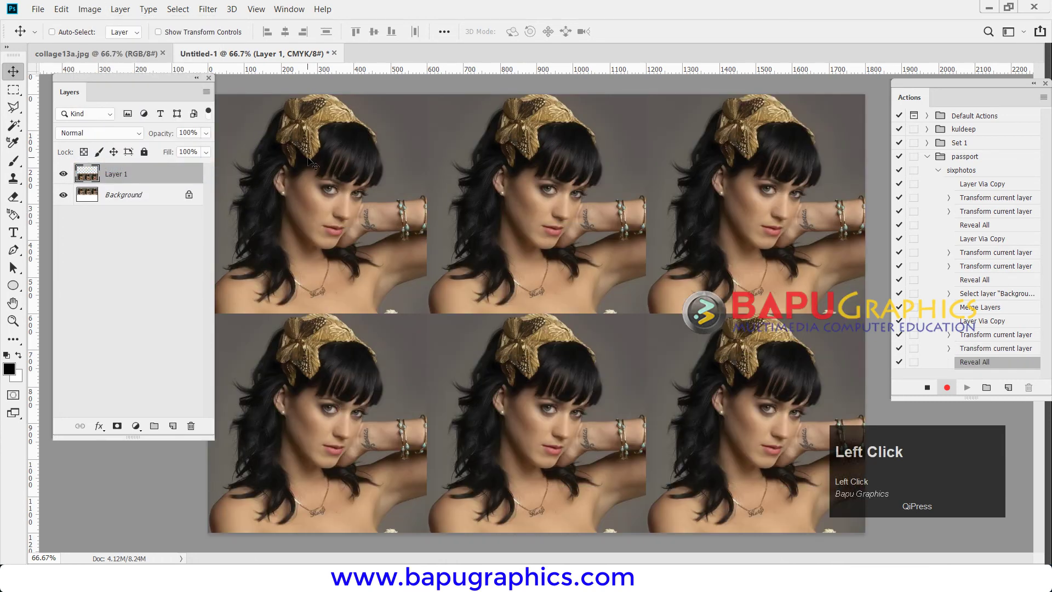
# Step: Flatten the six-photo sheet into one Background layer, fit it in view, and stop recording
pyautogui.press('ctrl+e')
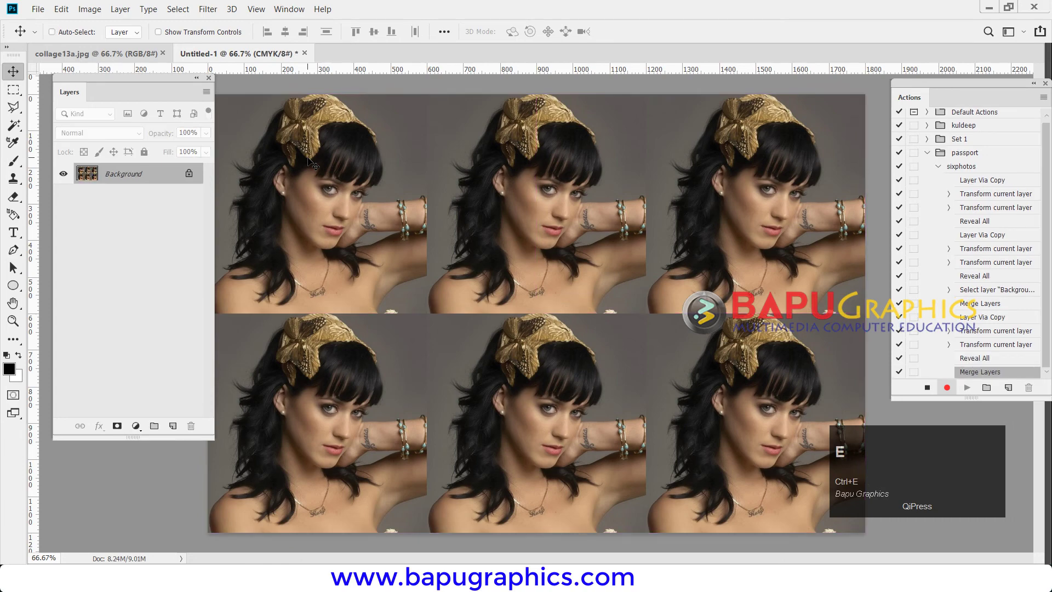
pyautogui.press('ctrl+-')
pyautogui.press('ctrl+=')
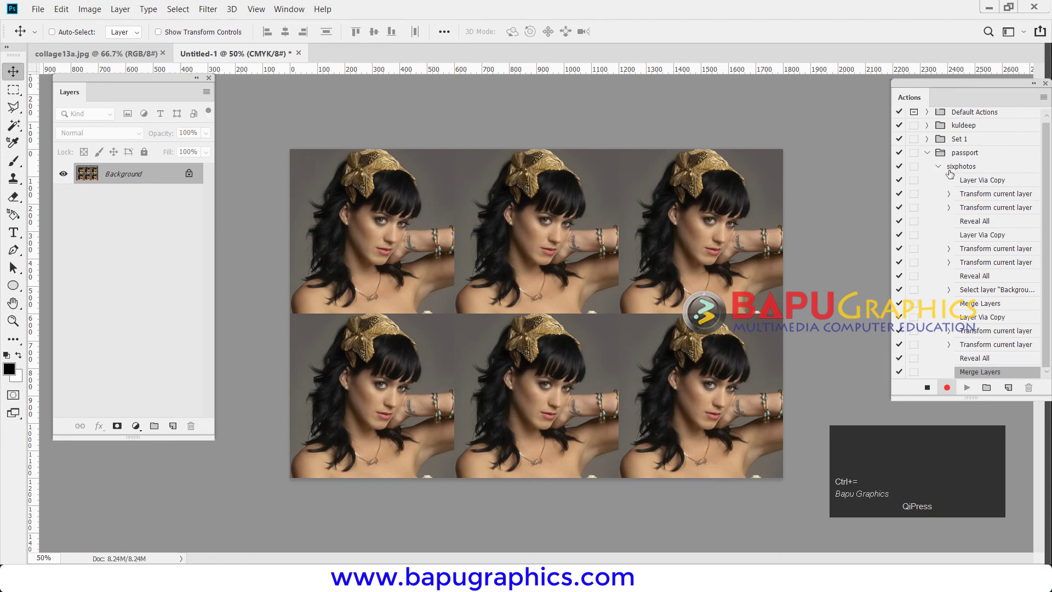
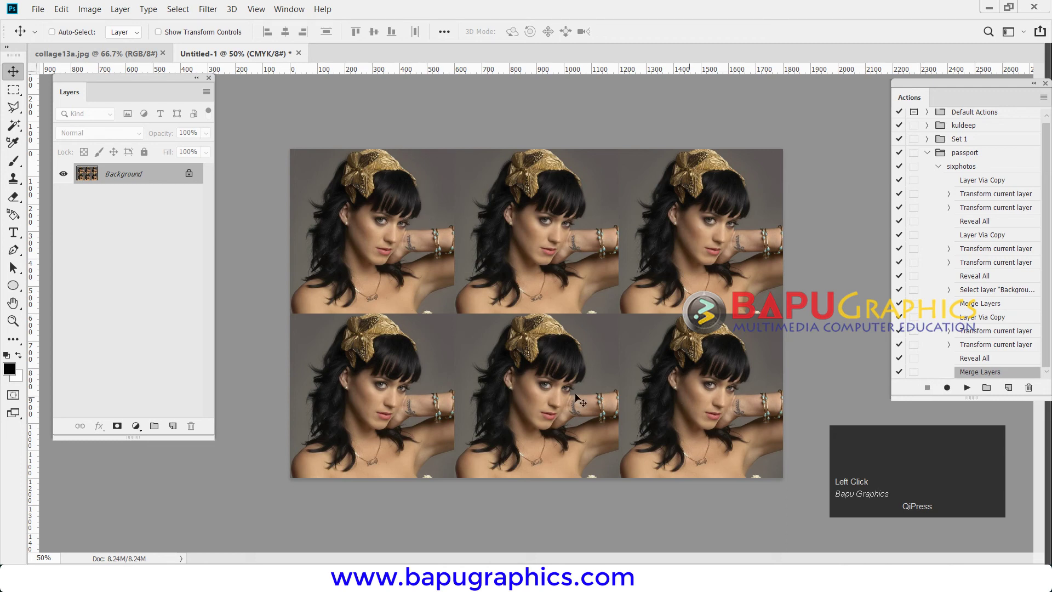
pyautogui.click(923, 91)
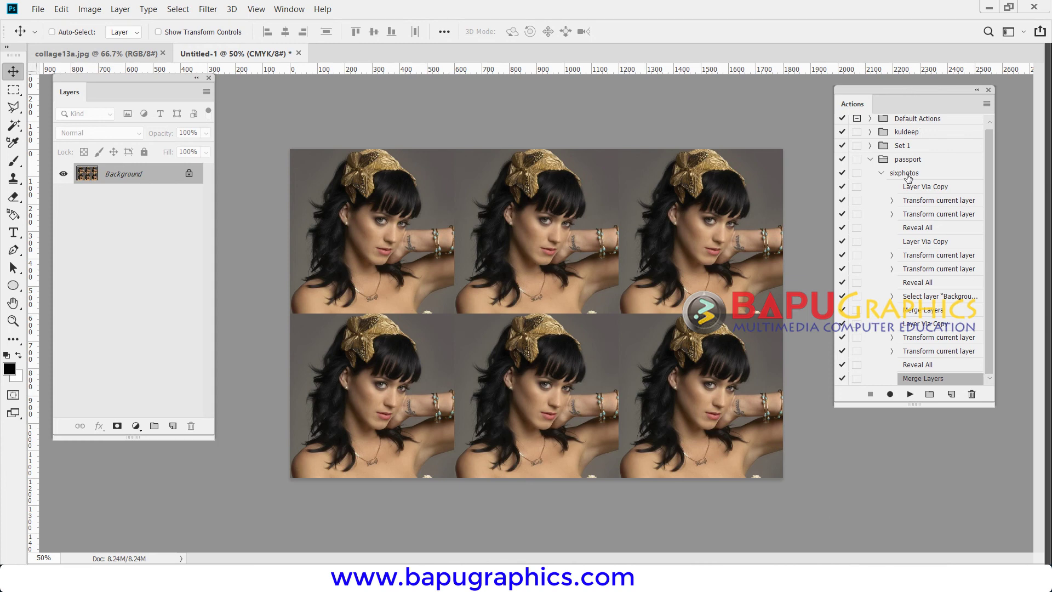
# Step: Load bald_man.jpg and run the sixphotos action to produce a 2×3 passport sheet
pyautogui.click(914, 162)
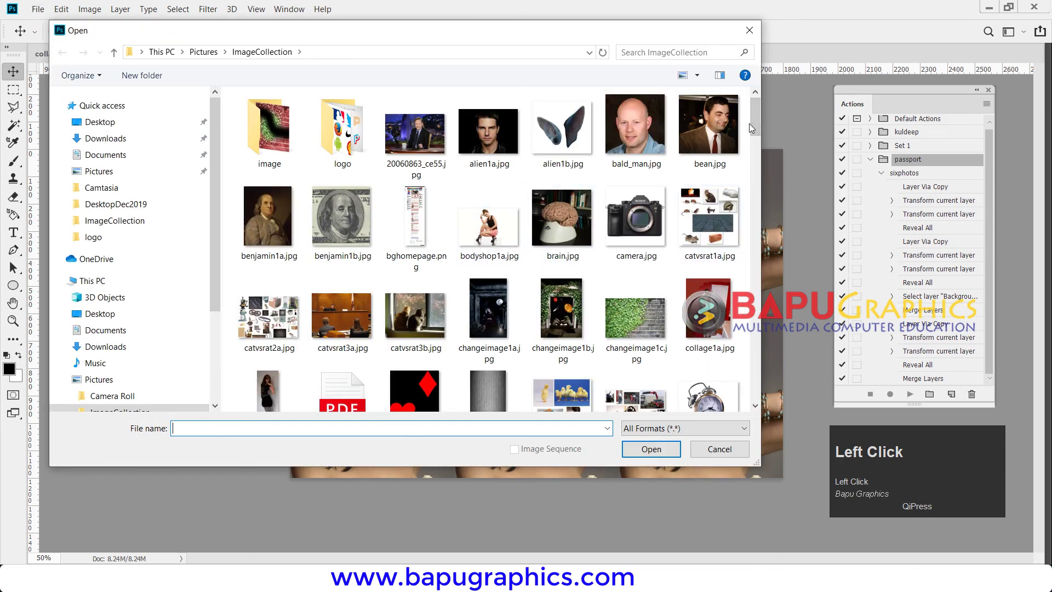
pyautogui.click(637, 132)
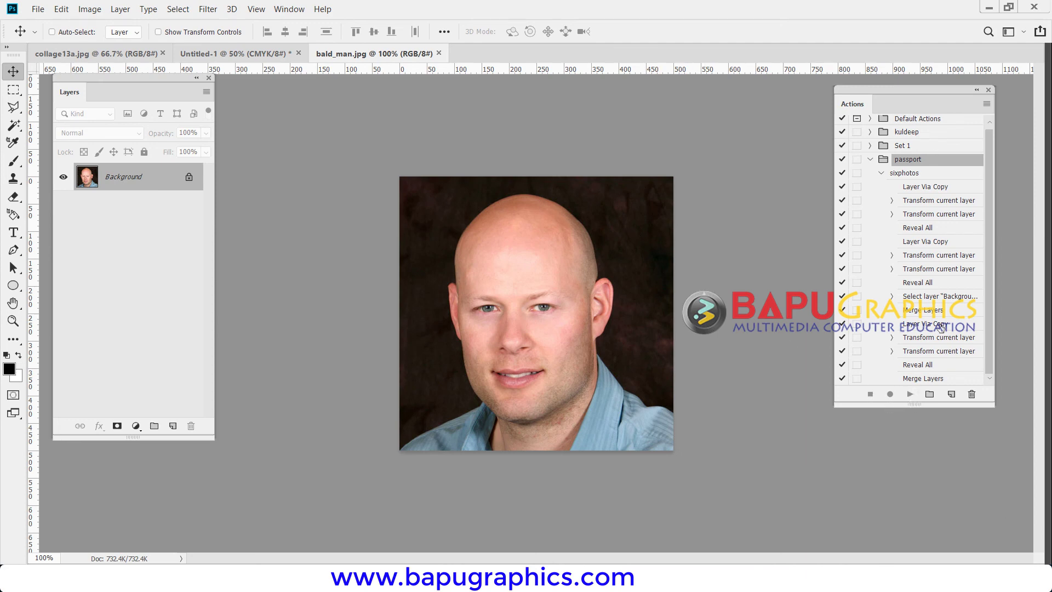
pyautogui.click(912, 174)
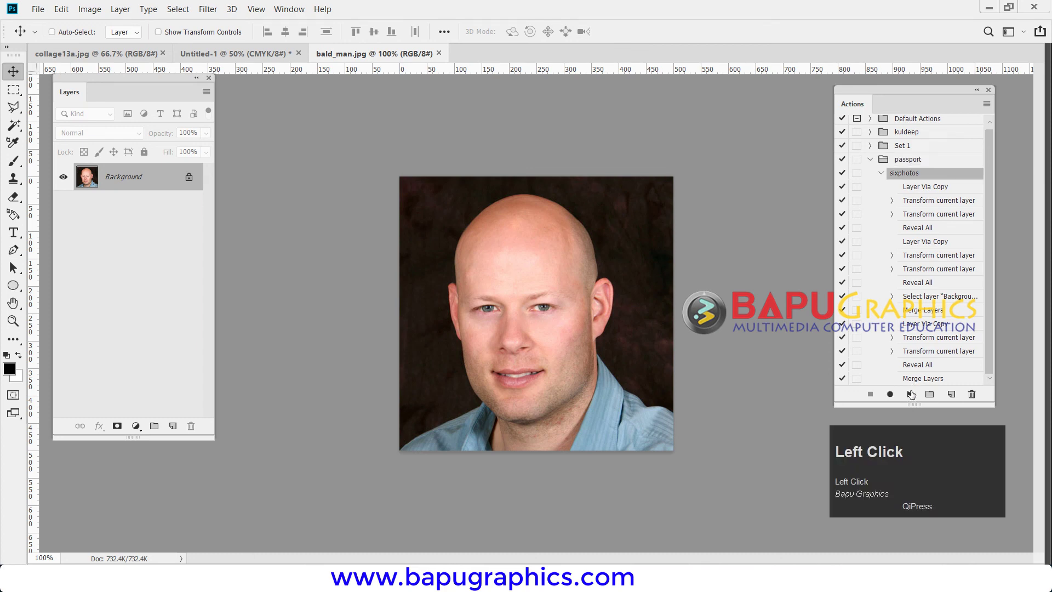
pyautogui.press('v')
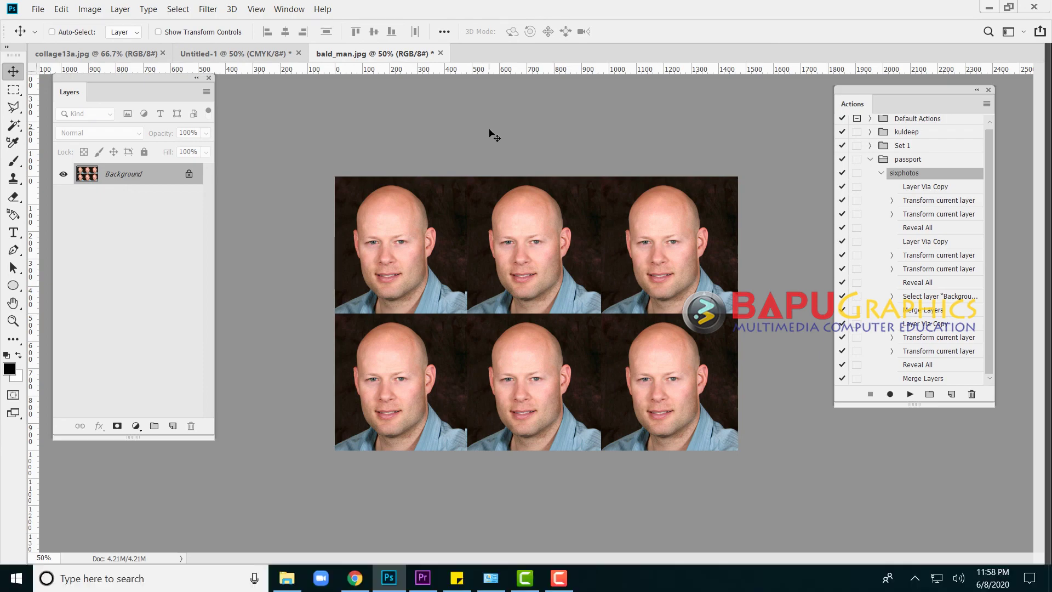
pyautogui.press('v')
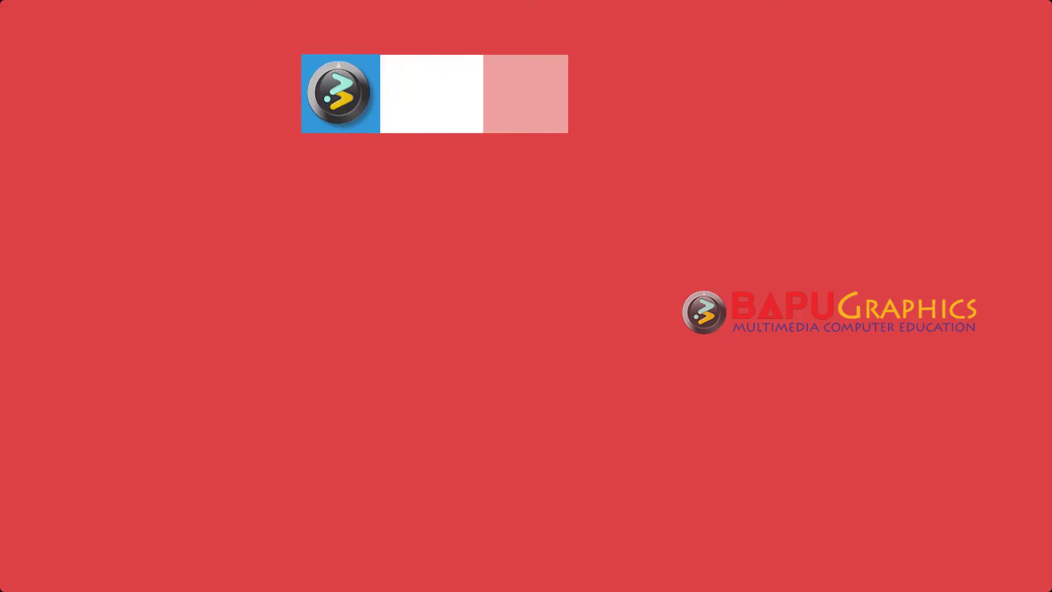